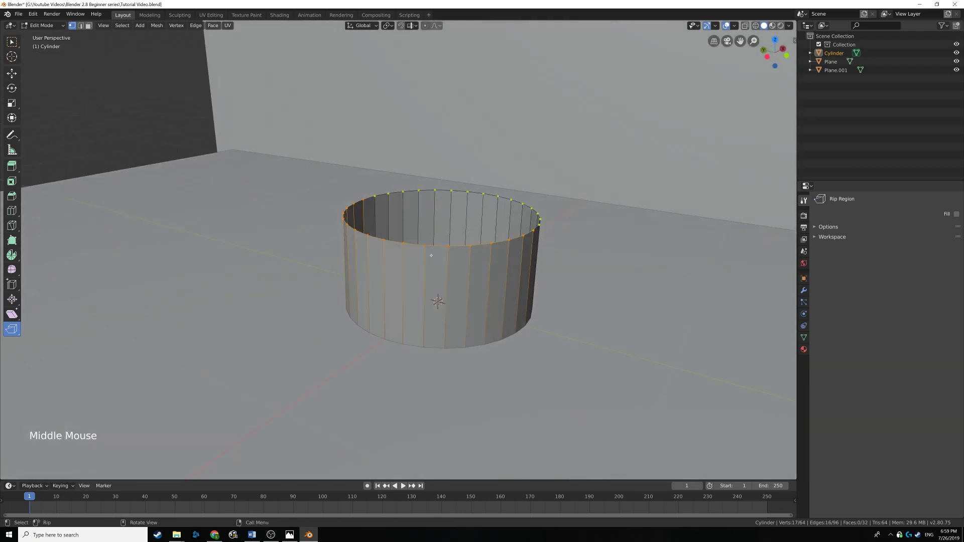
- From the front orthographic view, grab the top rim and raise it along Z to make the cylinder taller
key(ctrl+KP_3)
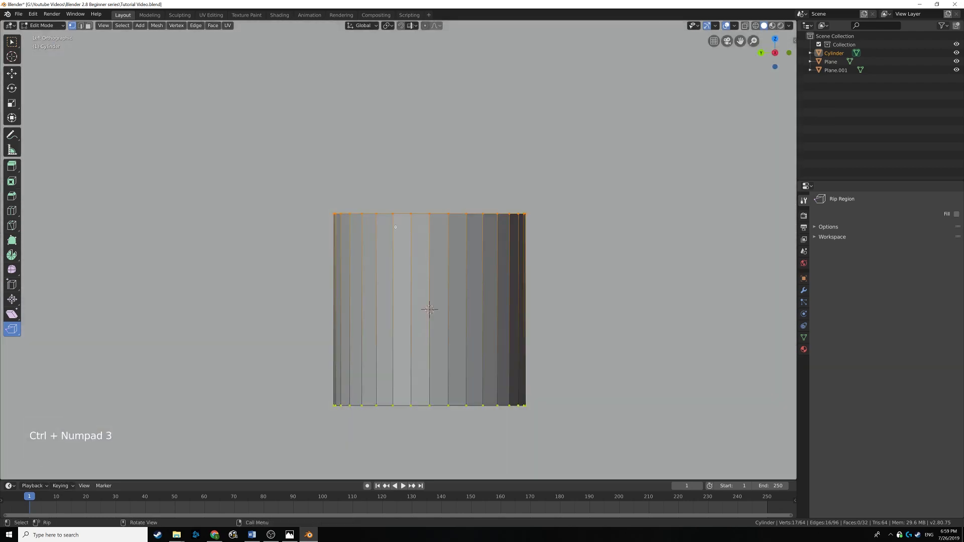
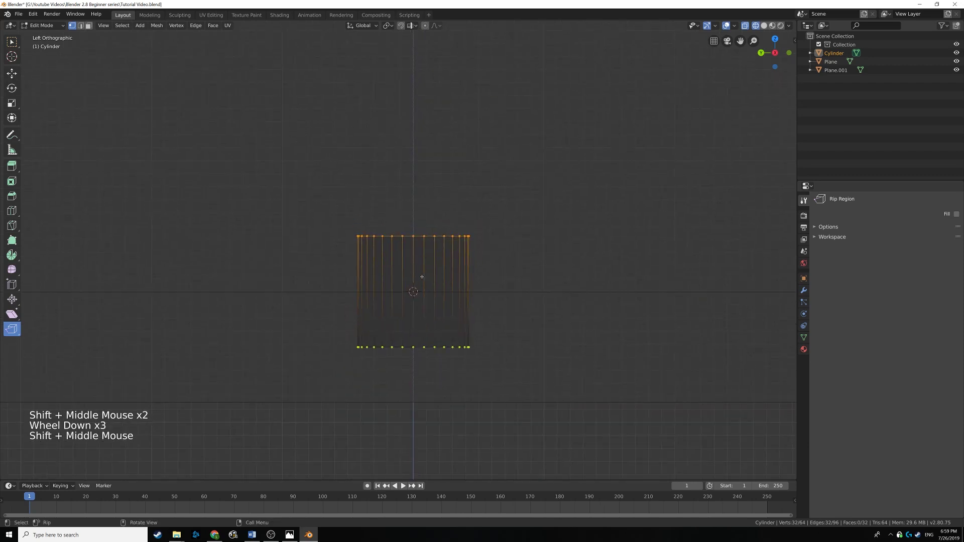
key(g)
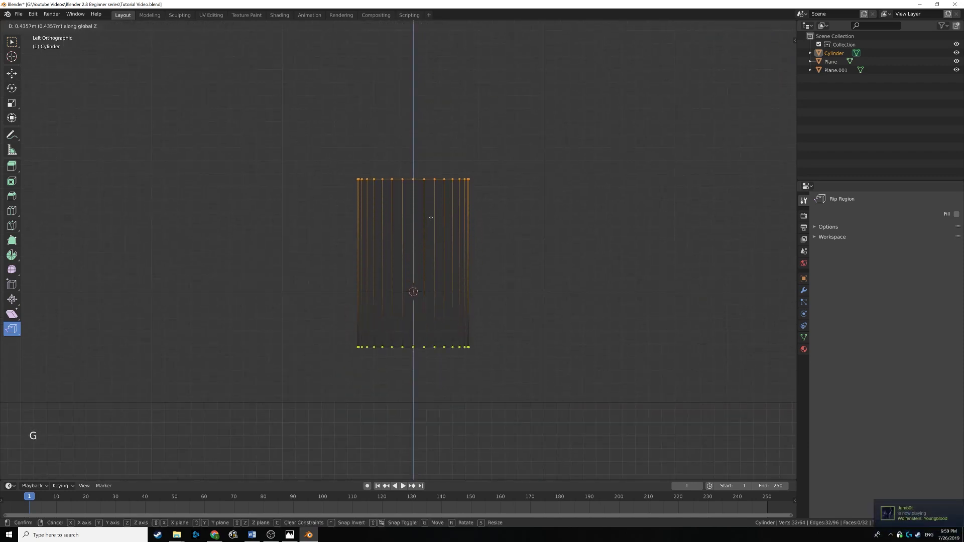
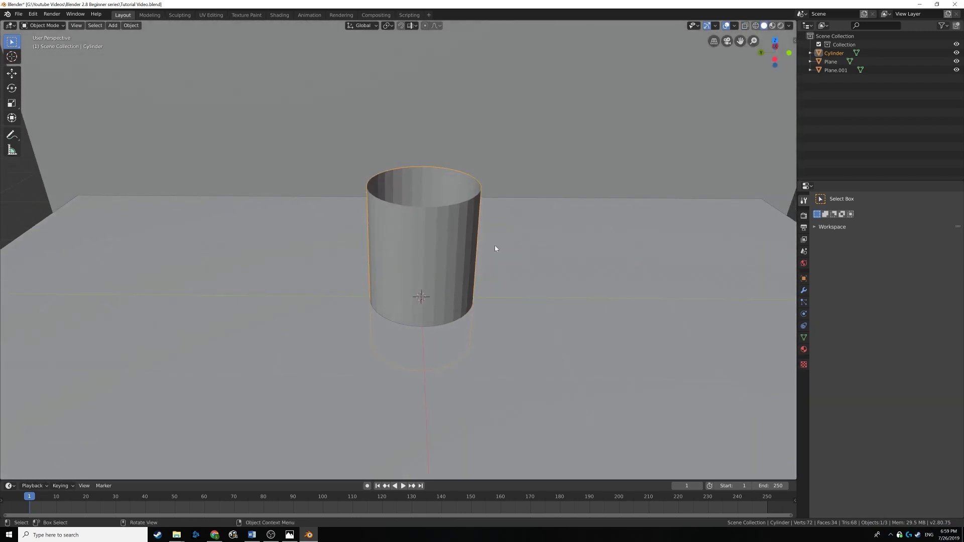
- View the cylinder straight from the back in wireframe to check its open top before building the rim
key(ctrl+KP_1)
key(ctrl+KP_2)
key(ctrl+KP_1)
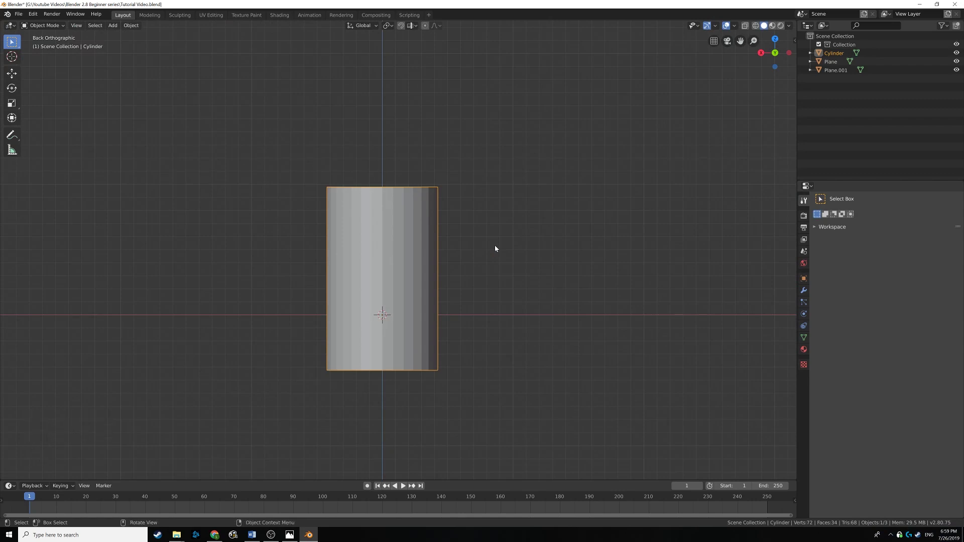
key(z)
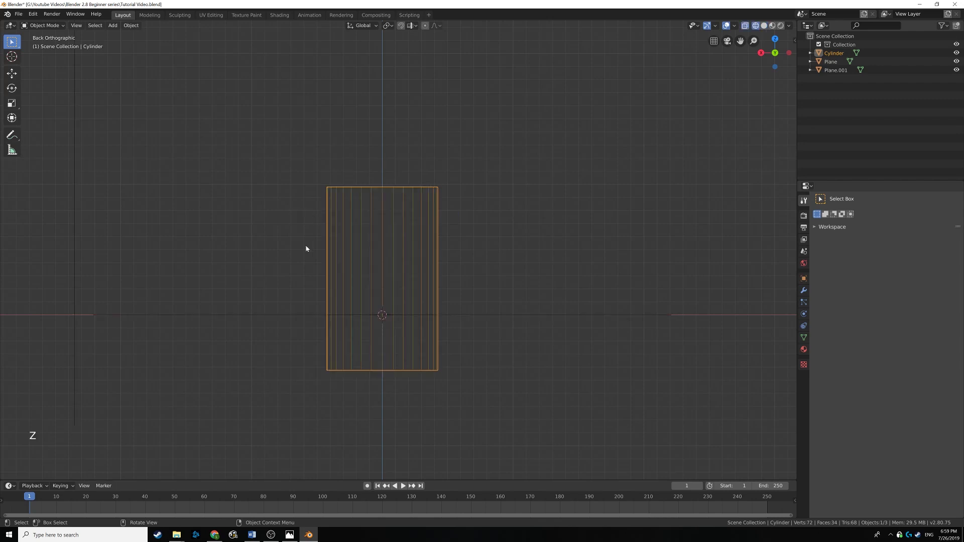
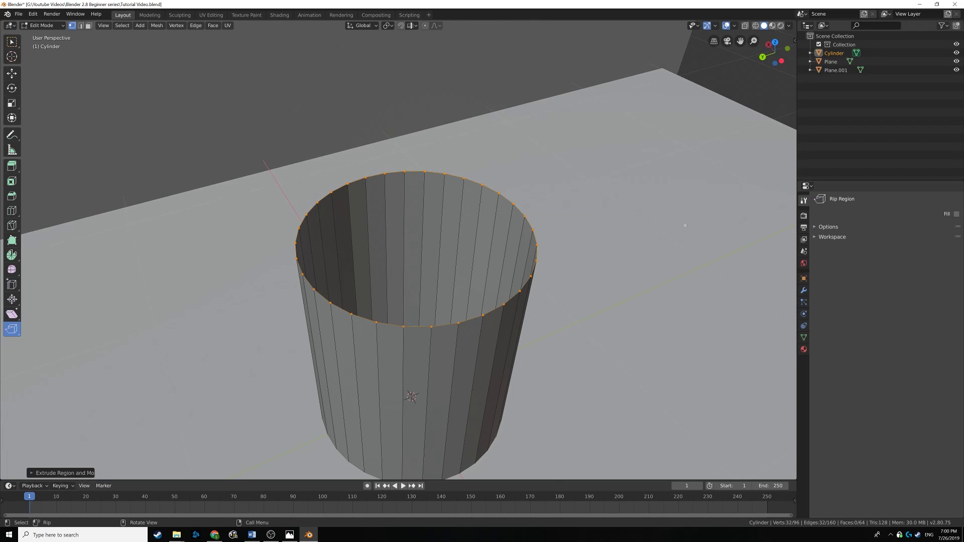
- Scale the extruded top ring inward to start a thick rim around the opening
key(s)
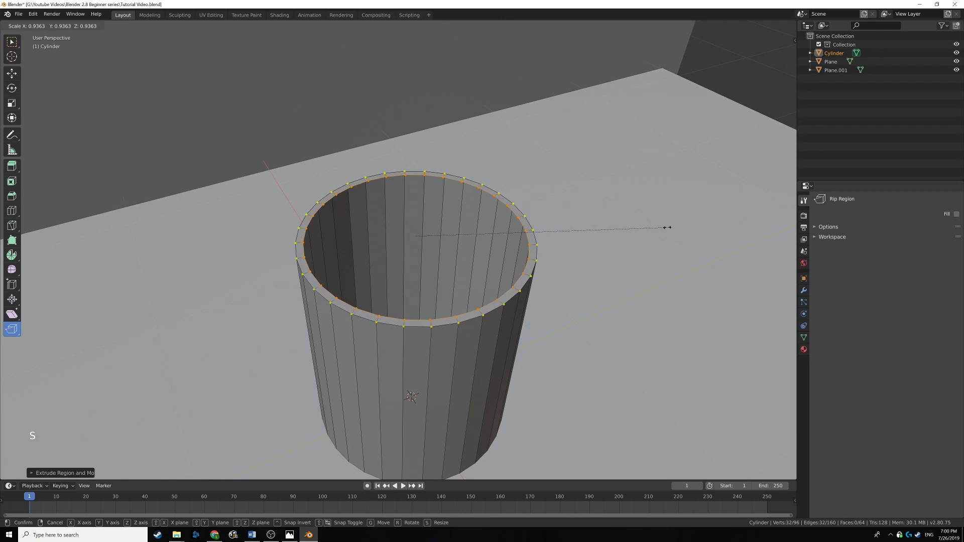
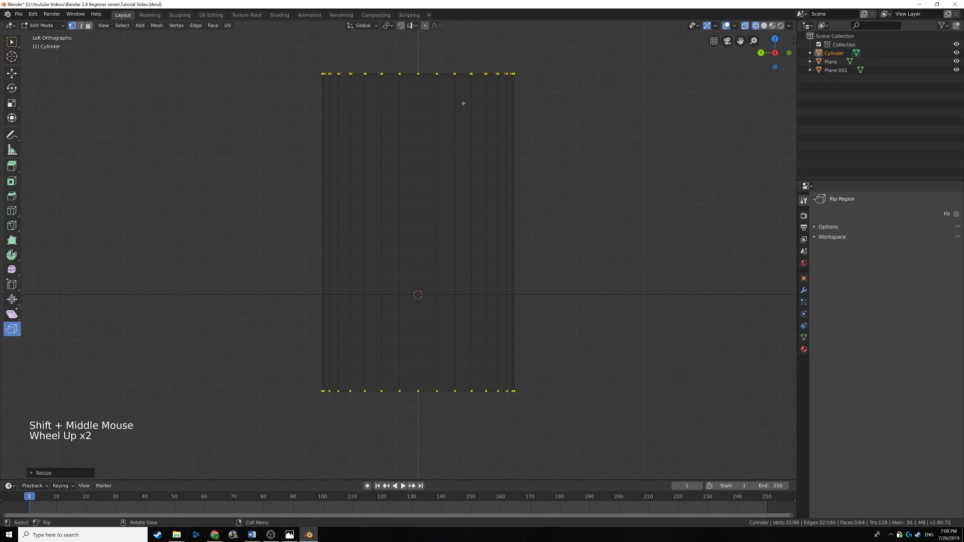
- Extrude the inner rim ring and pull it down along Z to form the cup's inner wall
key(e)
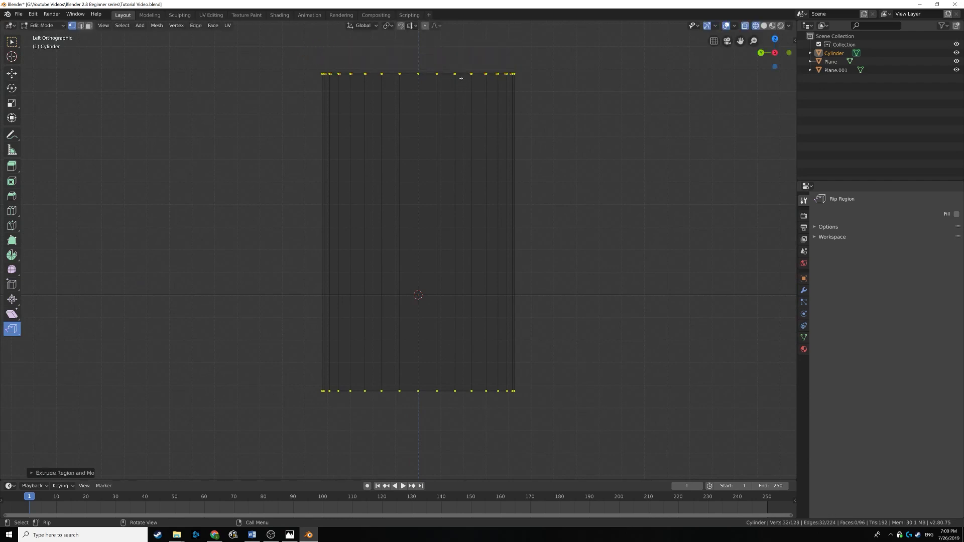
key(g)
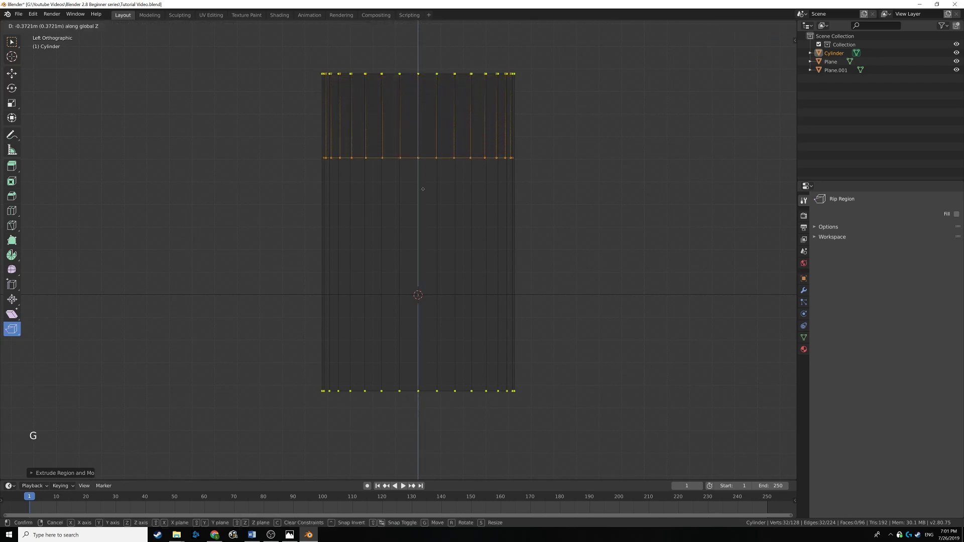
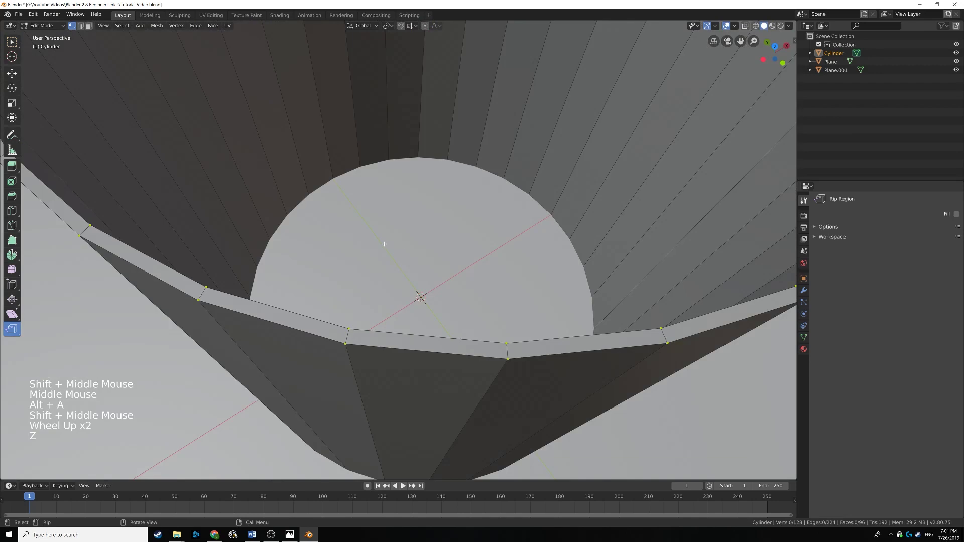
- Hide the ground plane, select the inner wall's bottom edge loop and scale a new ring inward to start the floor
scroll(down, 3)
key(Tab)
click(481, 251)
key(h)
scroll(up, 3)
click(445, 202)
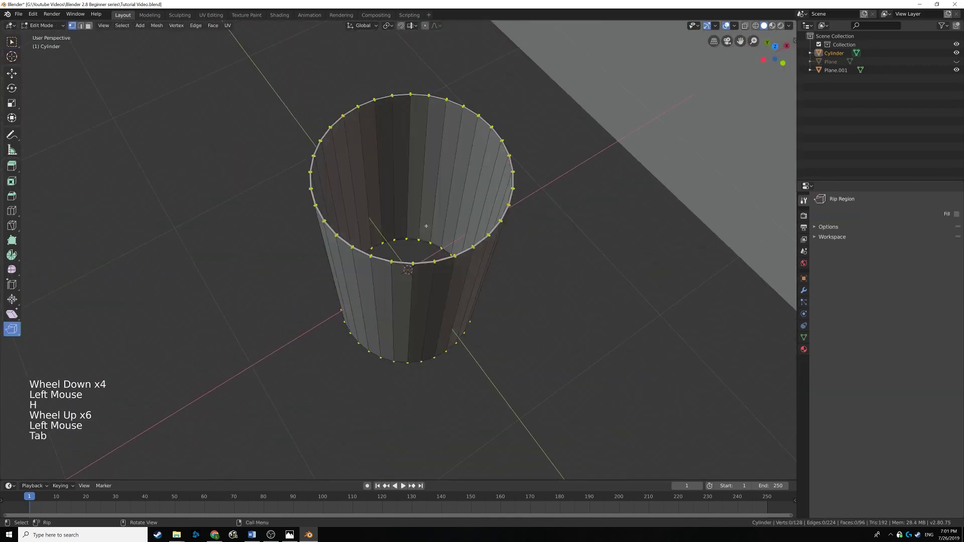
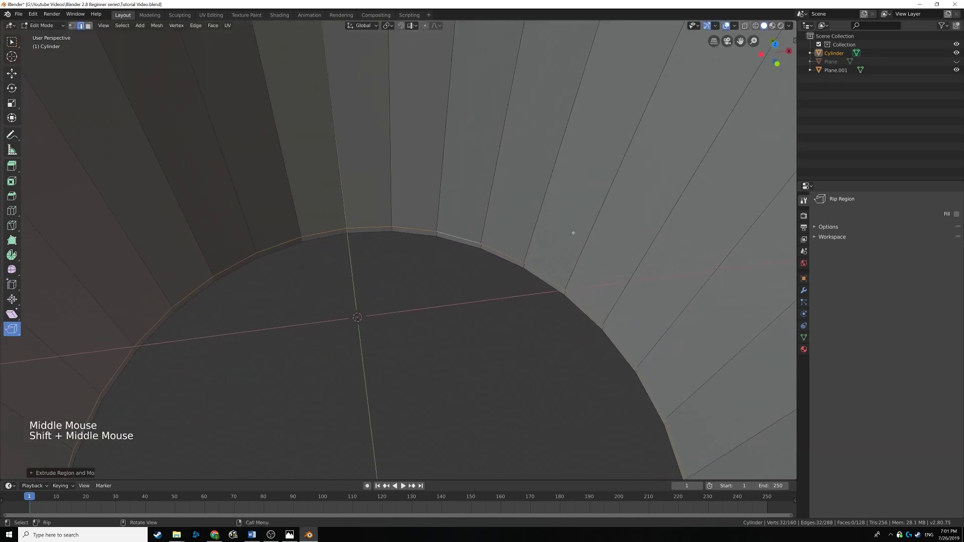
key(s)
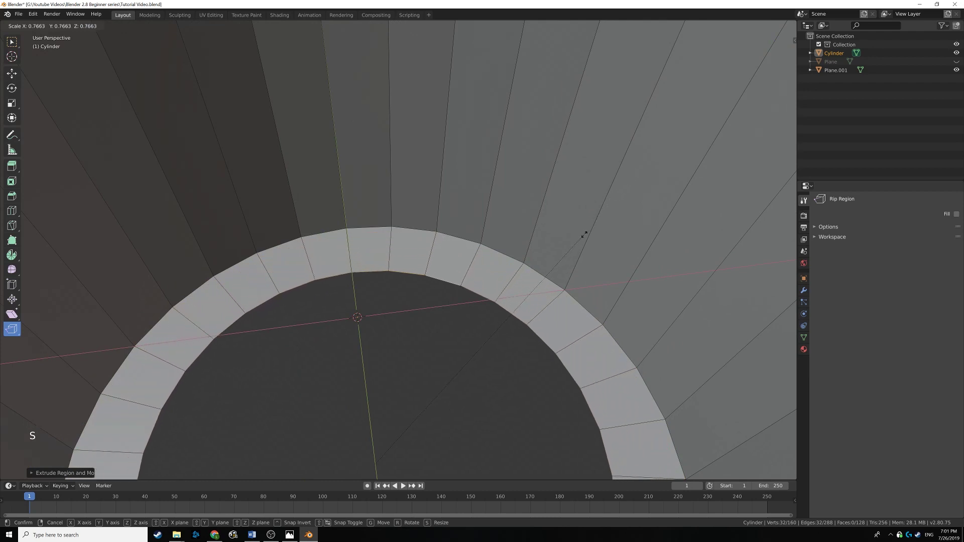
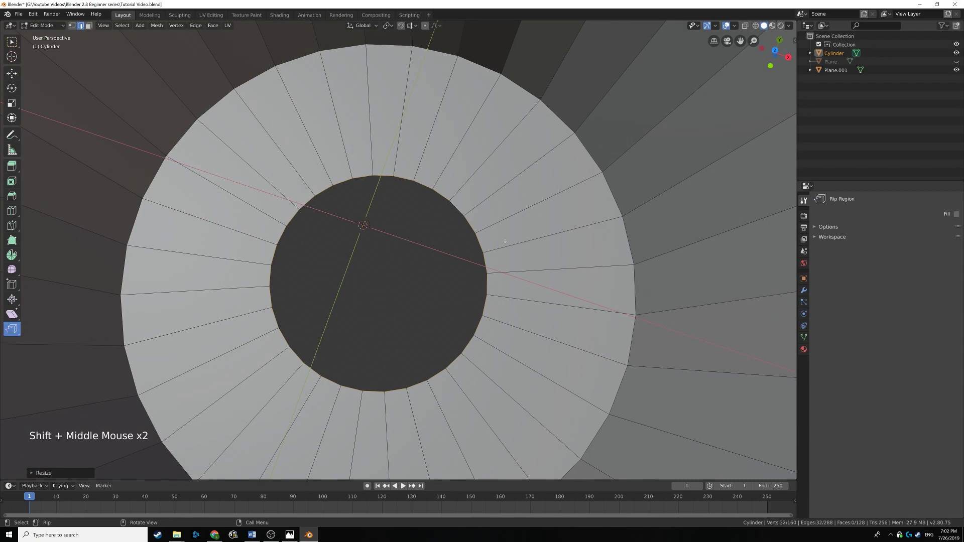
- Extrude the bottom ring once more and merge its vertices at the centre to close the floor
key(e)
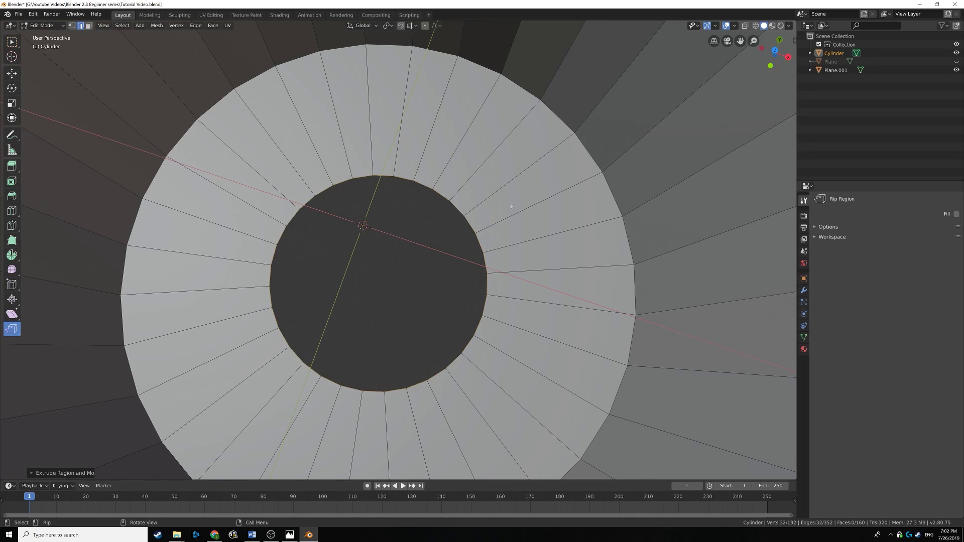
key(alt+m)
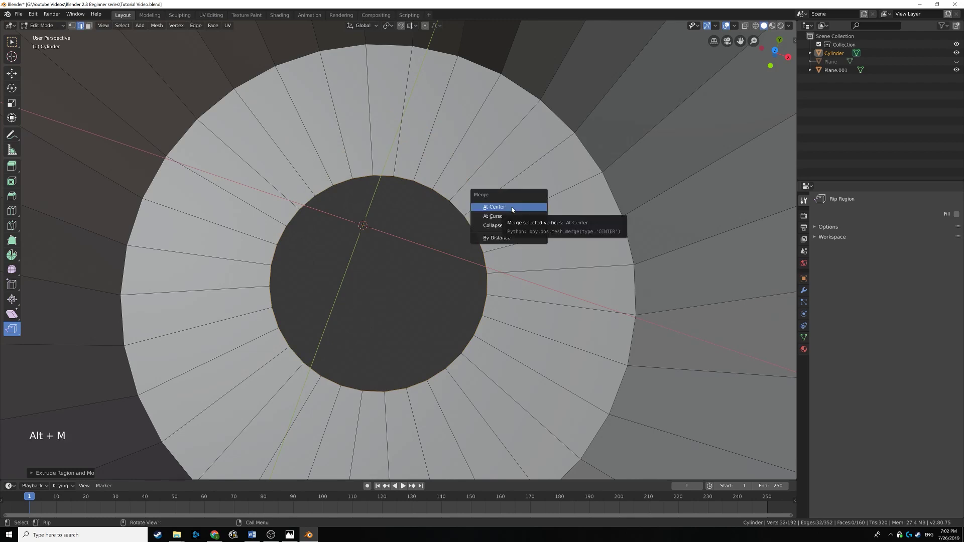
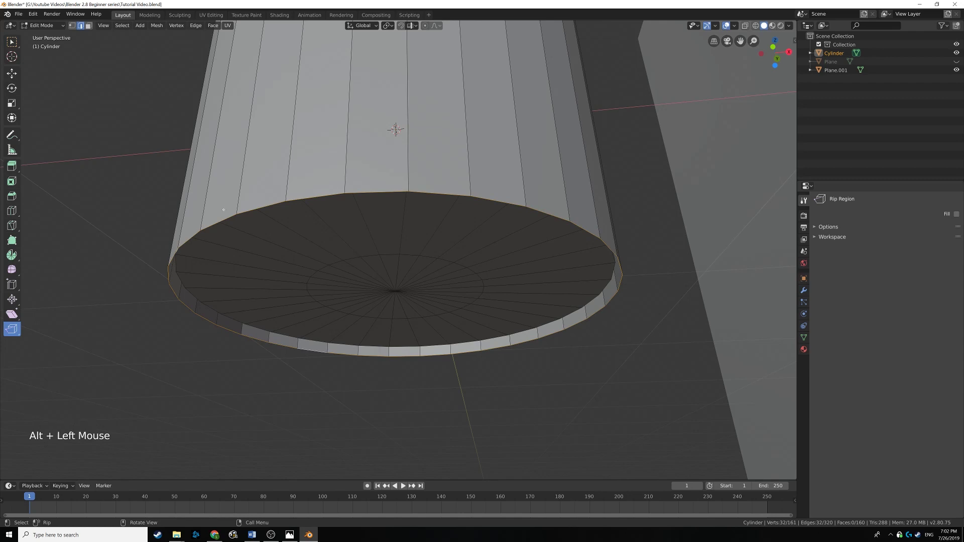
- Extrude and shrink further inner rings on the bottom, merging the smallest one at the centre
key(e)
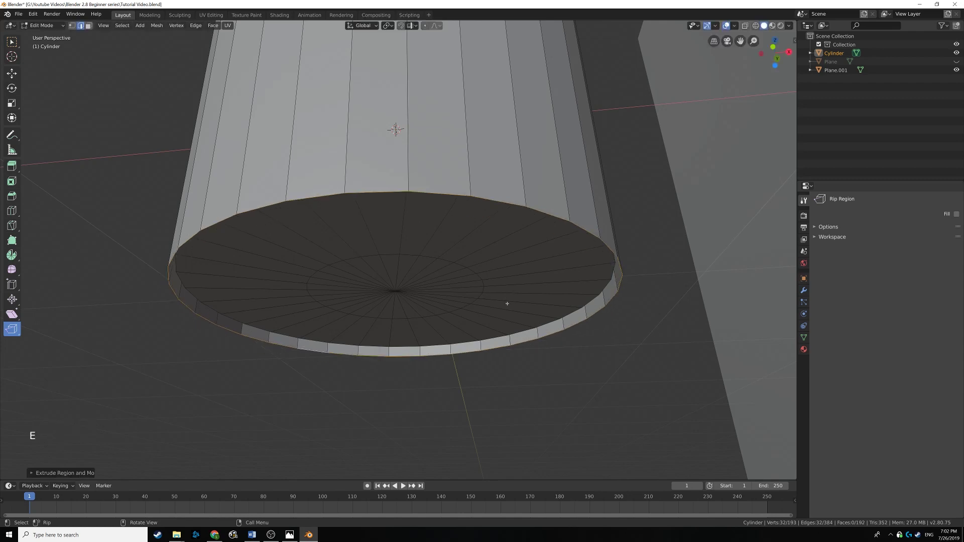
key(s)
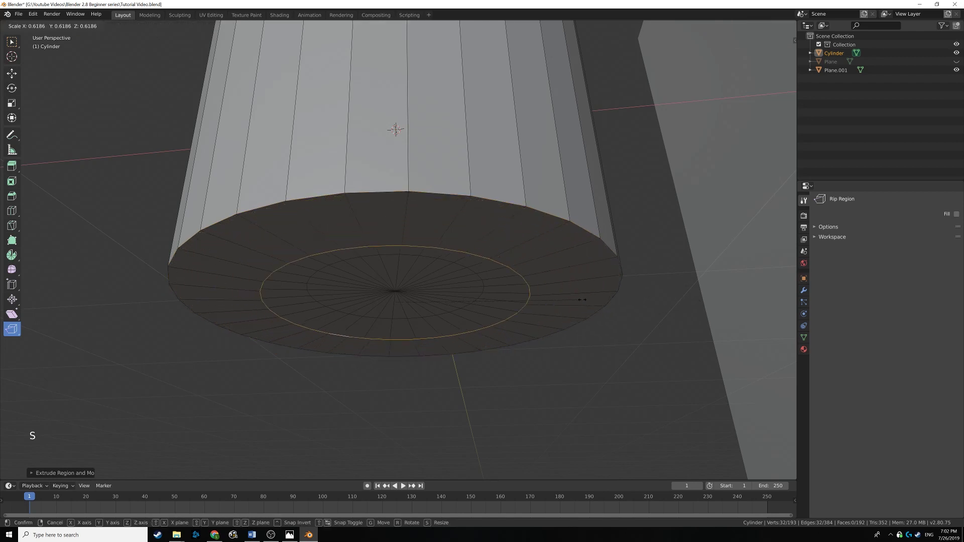
key(e)
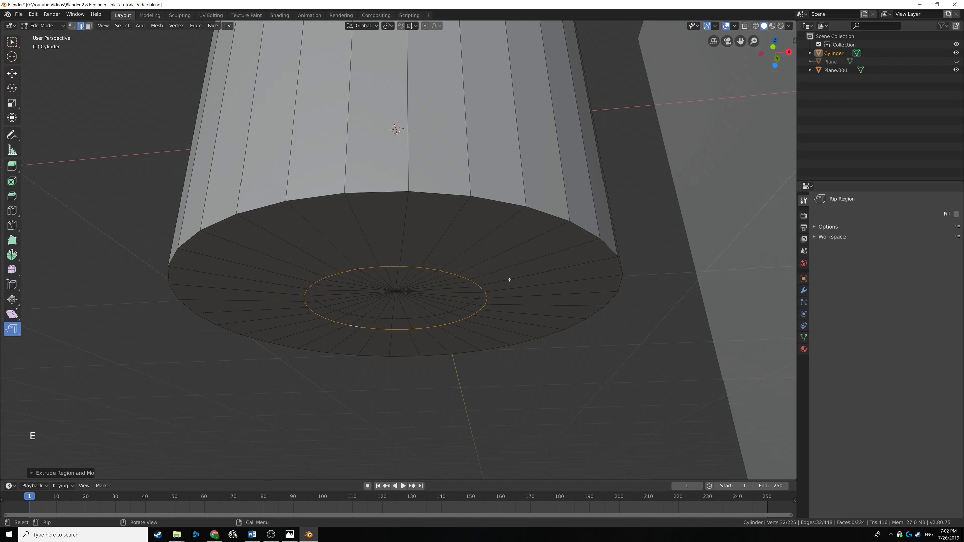
key(alt+m)
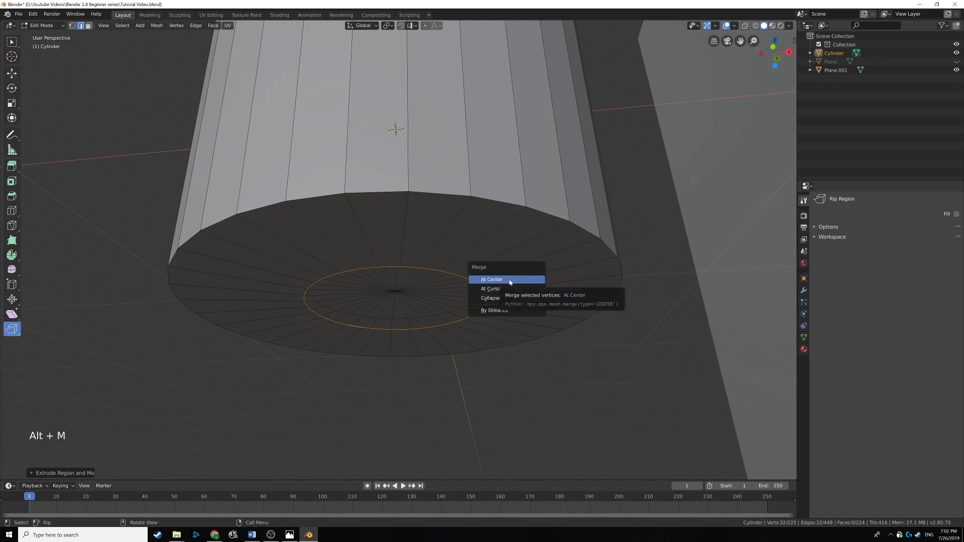
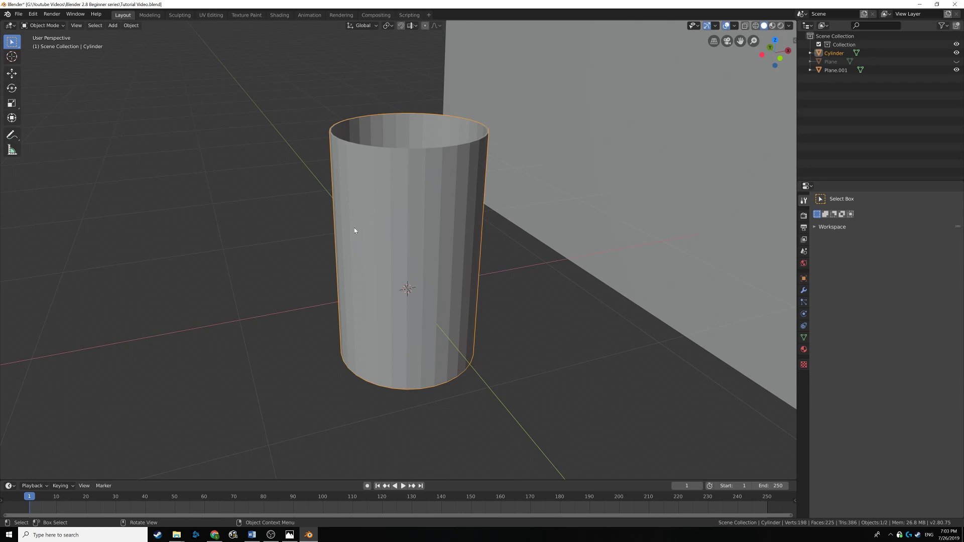
- Shade the cup smooth and orbit around it to inspect the rim, inside and underside
click(134, 28)
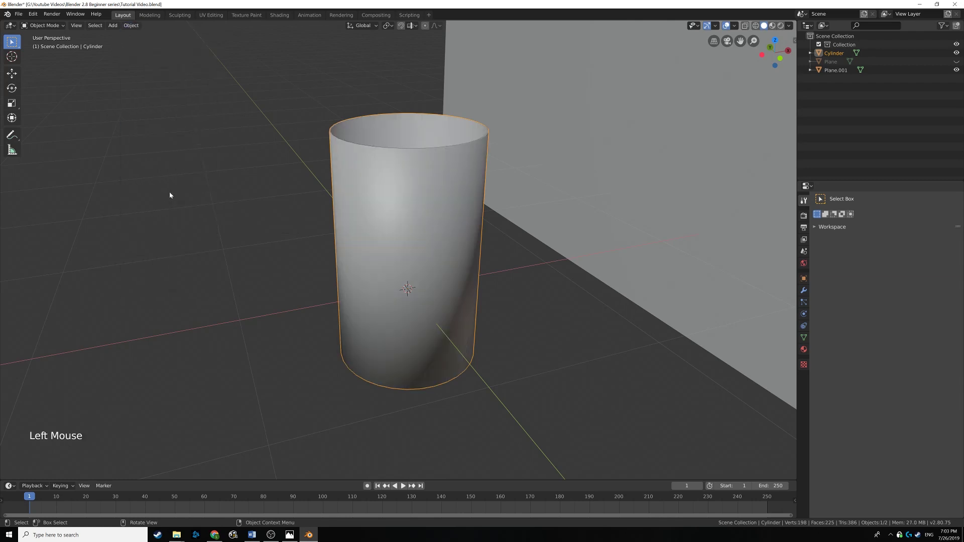
middle_click(328, 210)
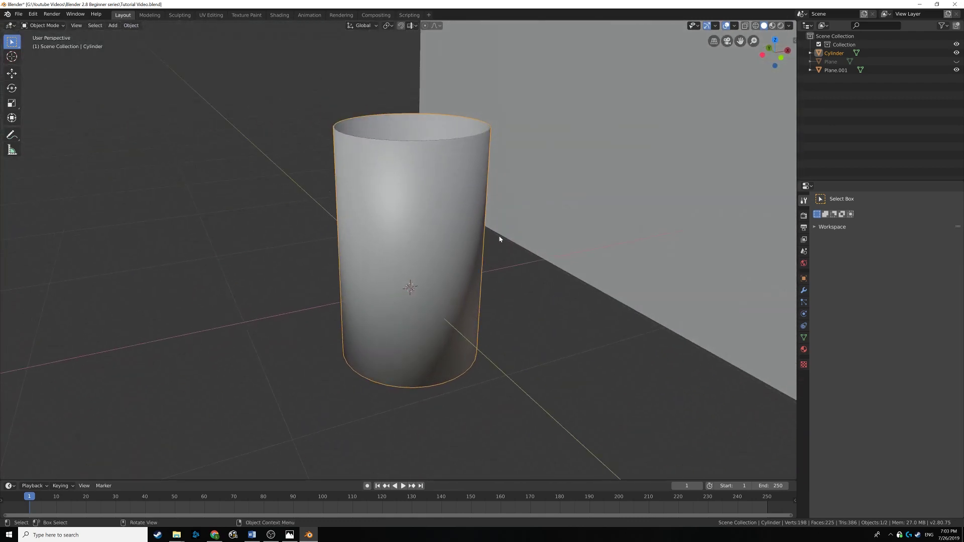
middle_click(448, 218)
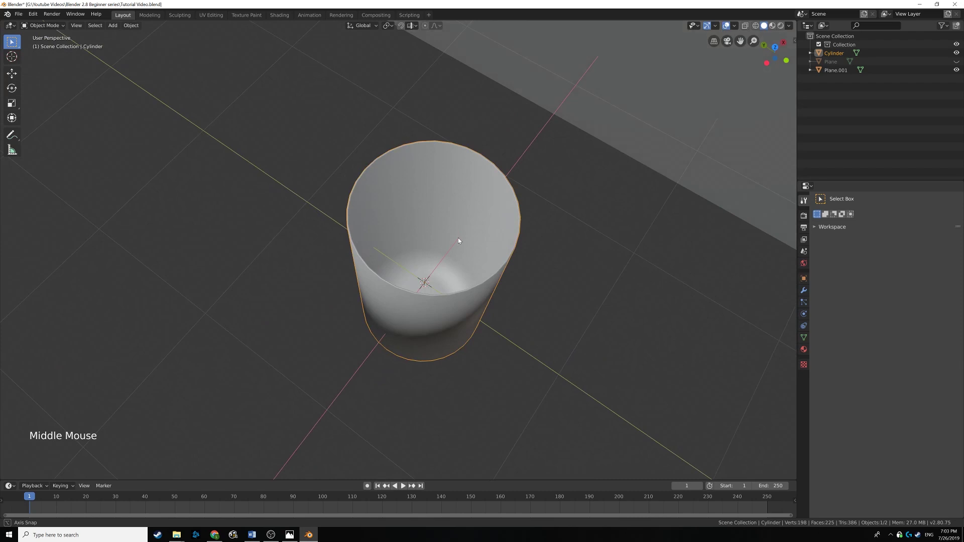
middle_click(442, 270)
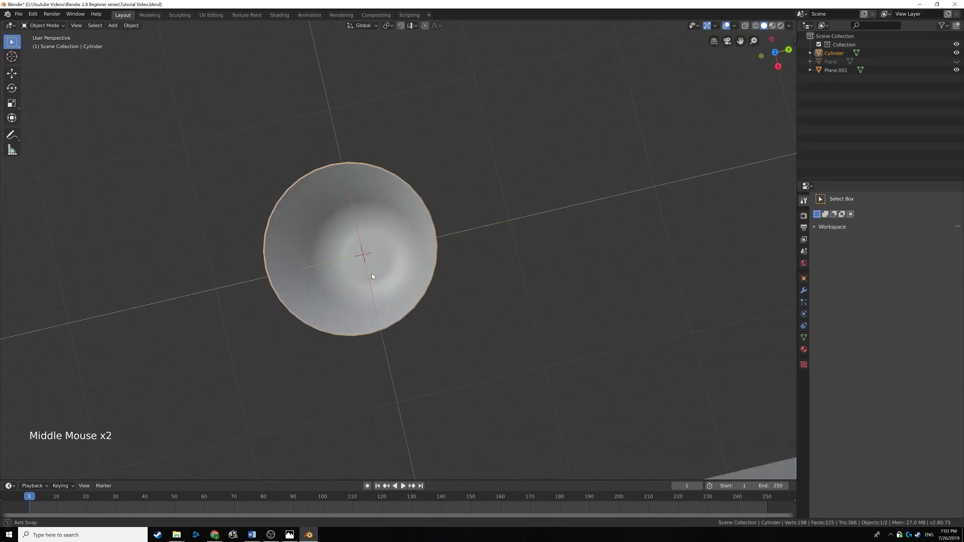
middle_click(338, 232)
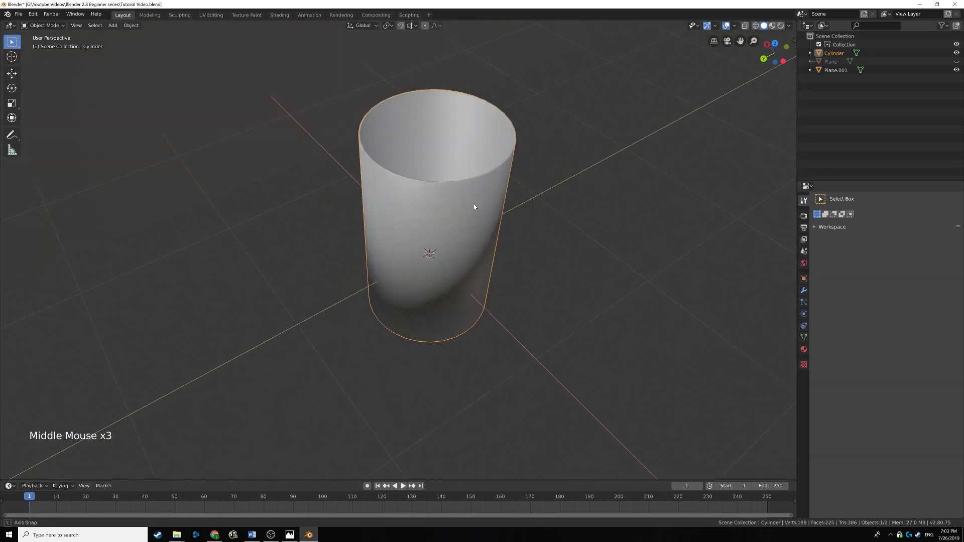
middle_click(415, 173)
middle_click(417, 156)
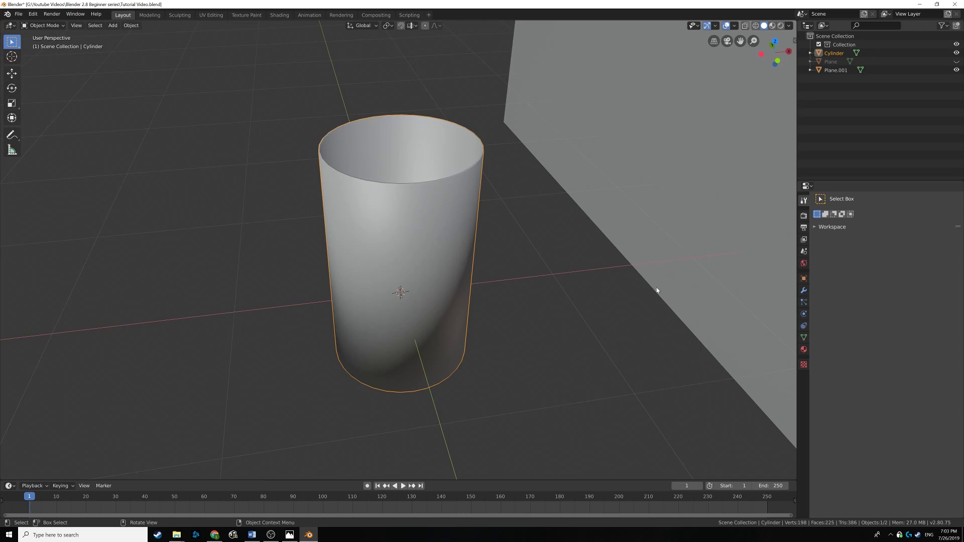
- Add a Subdivision Surface modifier to the cup and compare it with flat faceted shading from several angles
click(809, 293)
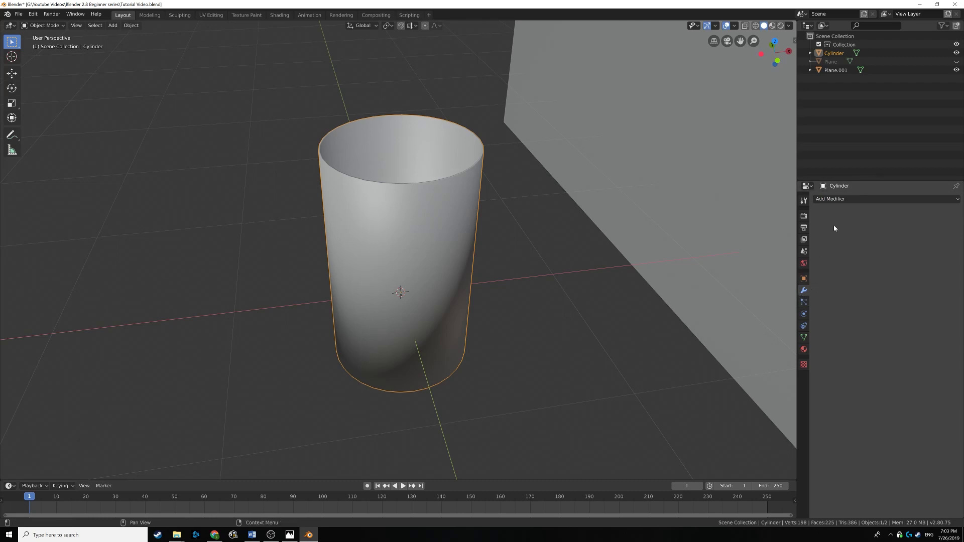
click(828, 202)
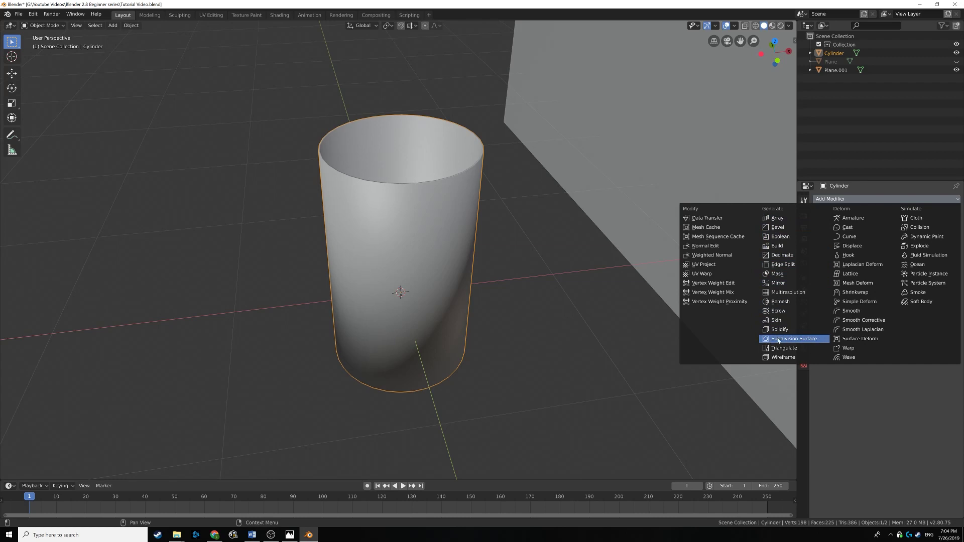
middle_click(411, 236)
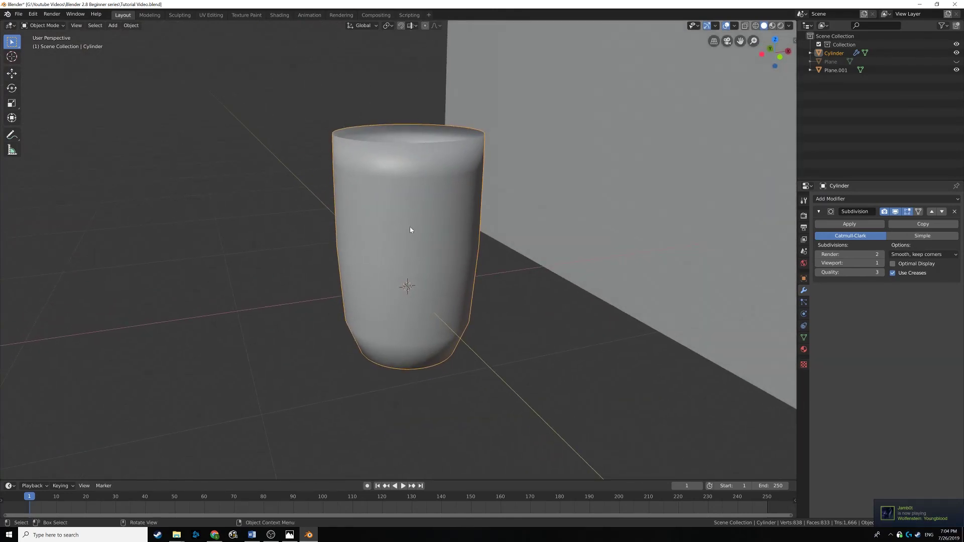
scroll(up, 3)
middle_click(431, 187)
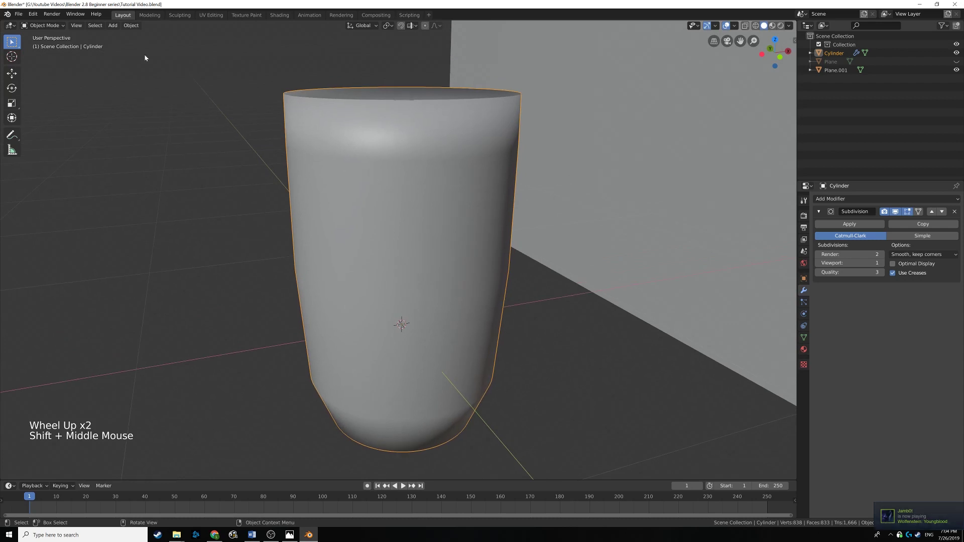
click(136, 30)
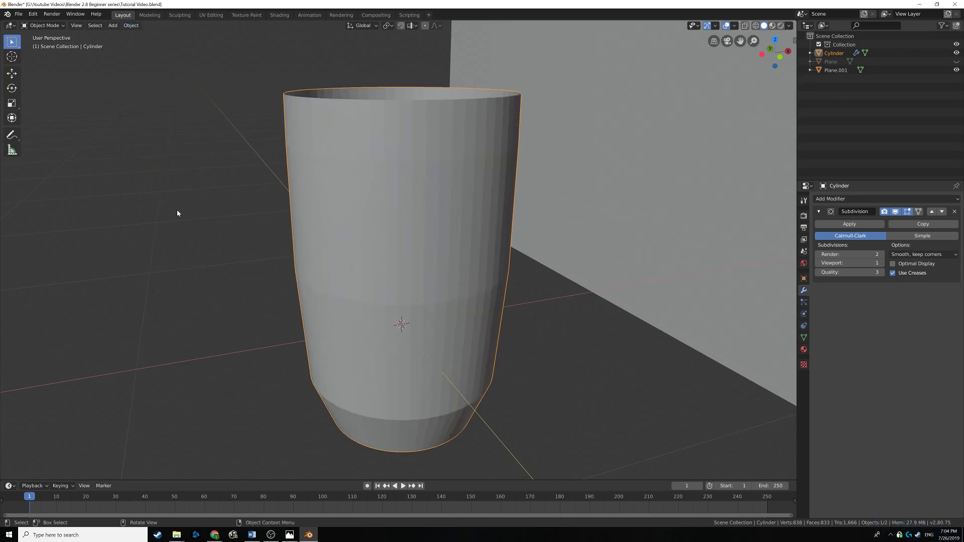
middle_click(439, 201)
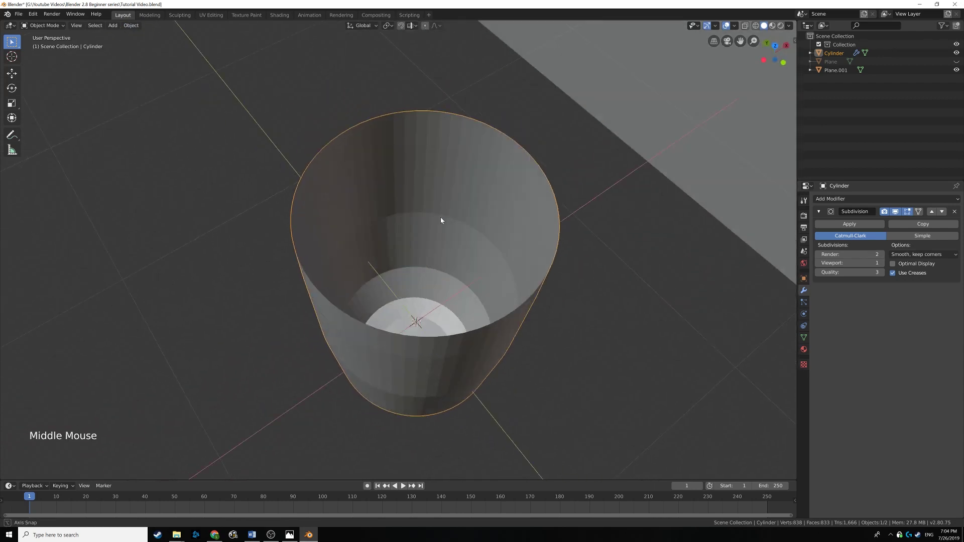
scroll(down, 3)
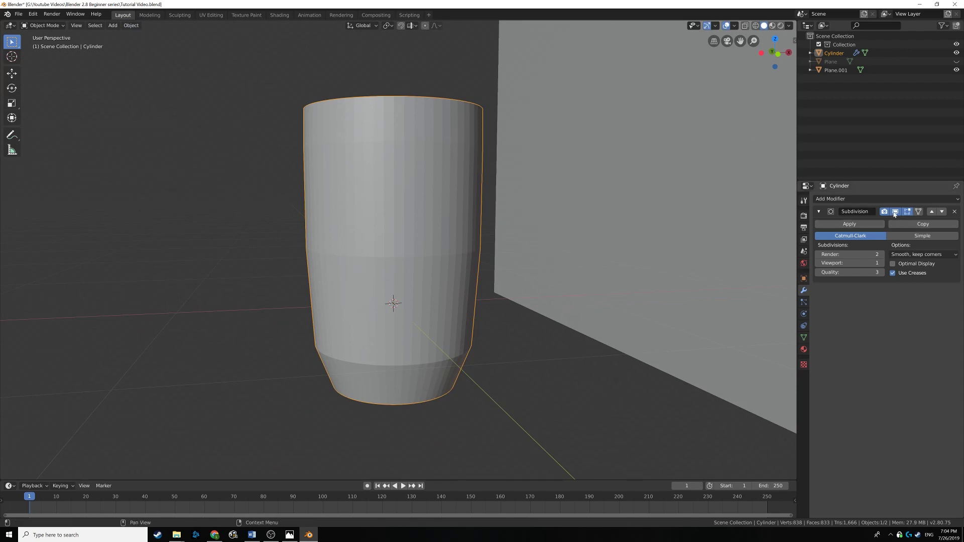
- Toggle the modifier's viewport preview repeatedly and raise the viewport subdivision level to 2
click(895, 213)
click(895, 213)
click(895, 213)
double_click(895, 213)
click(895, 213)
click(895, 212)
click(895, 212)
double_click(895, 212)
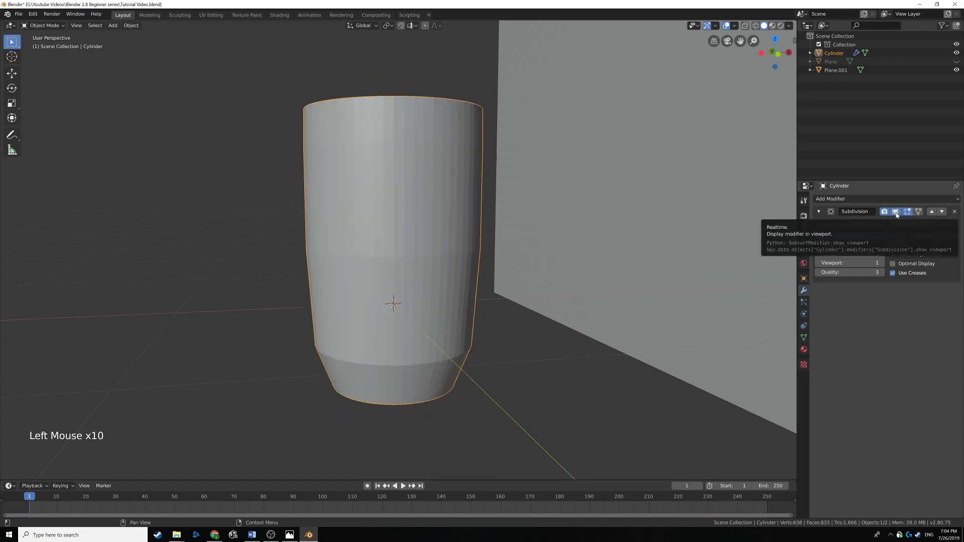
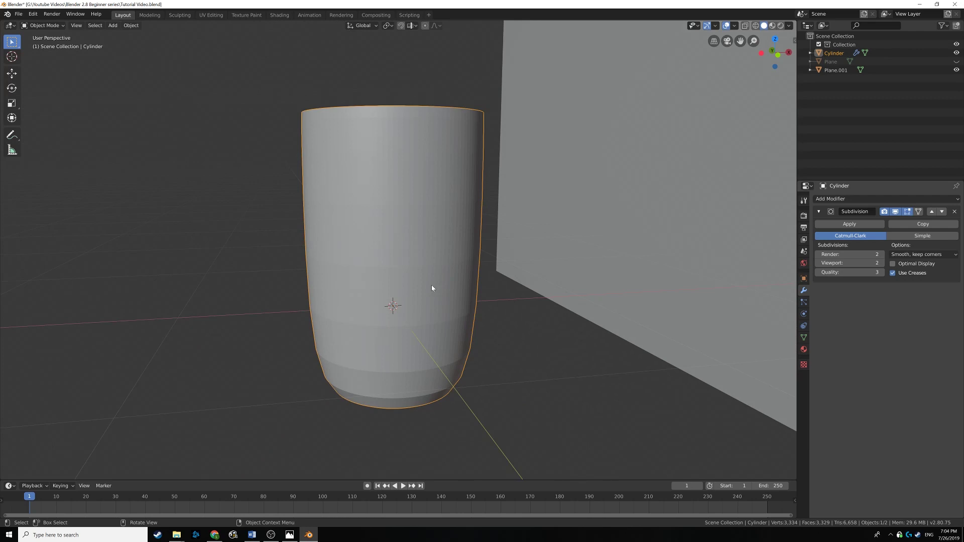
- Loop-cut a new edge ring near the cup's base with Ctrl+R, slide it down, and check the underside
key(Tab)
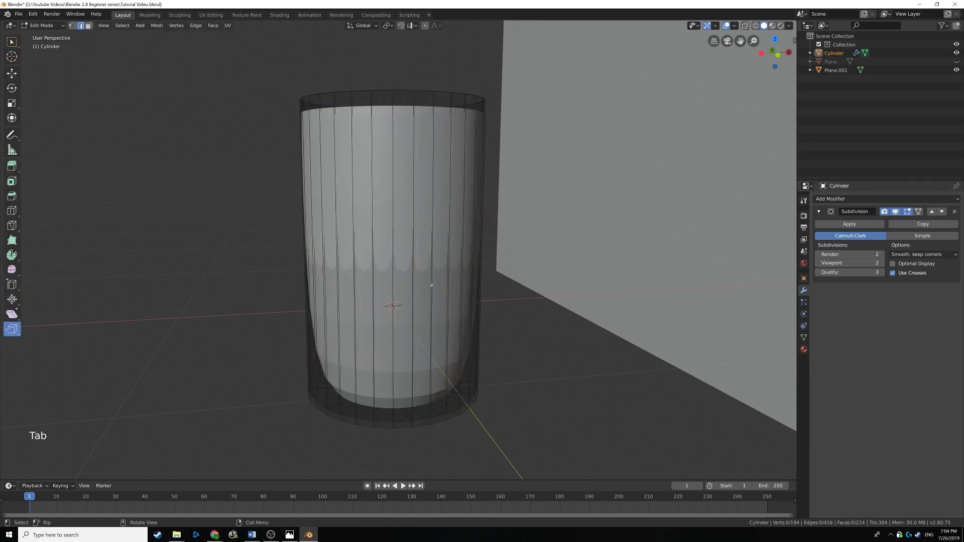
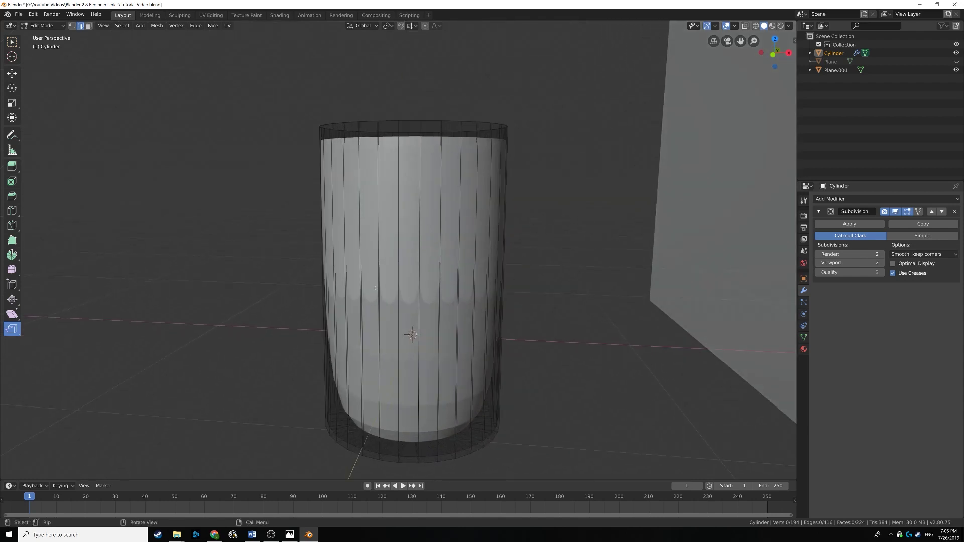
key(ctrl+r)
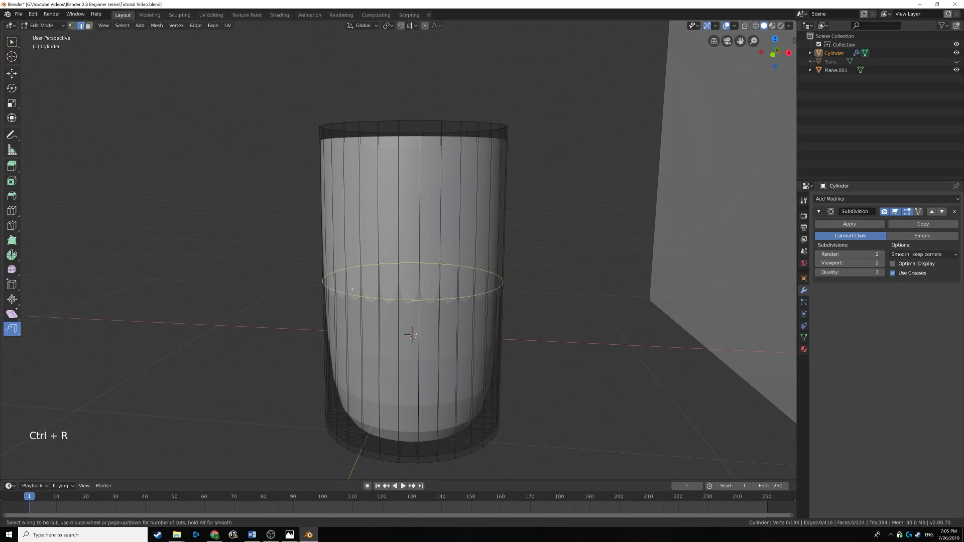
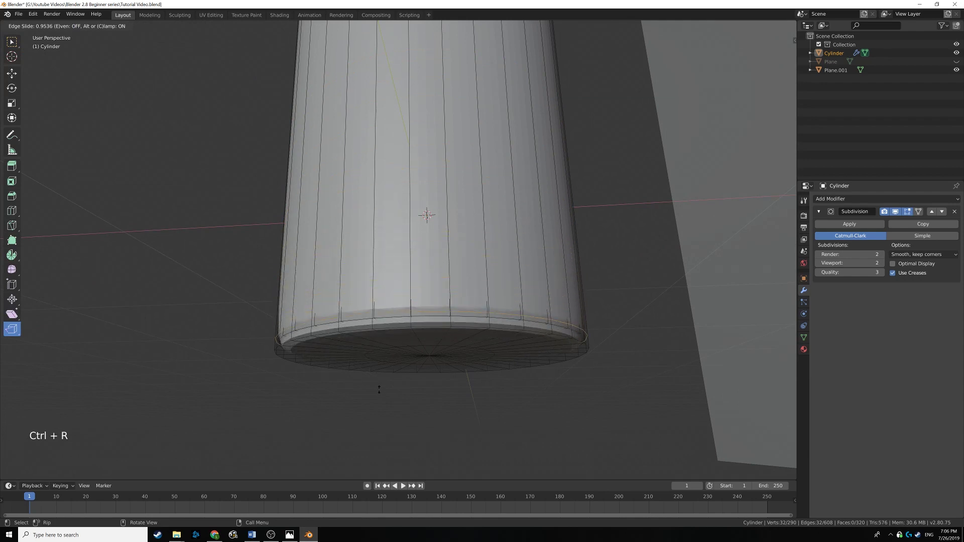
key(Tab)
middle_click(371, 365)
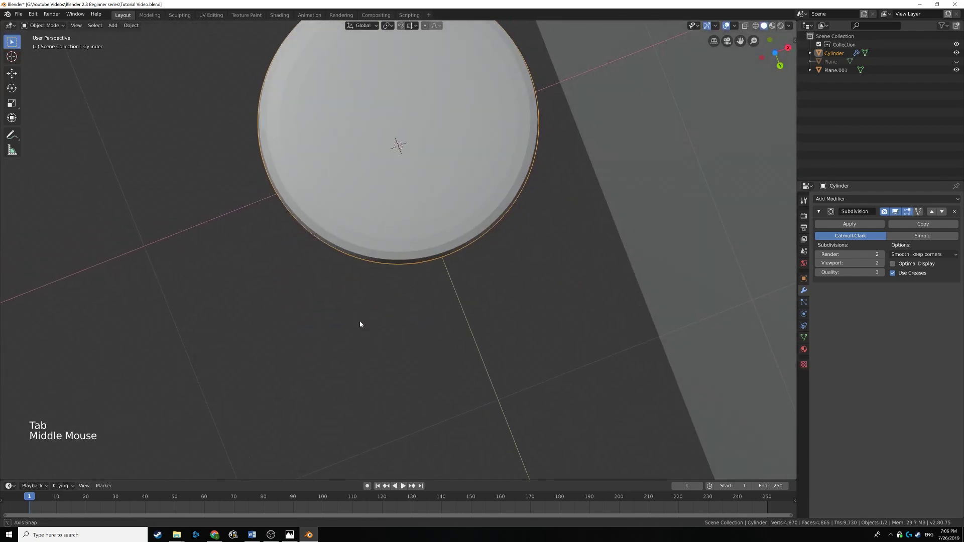
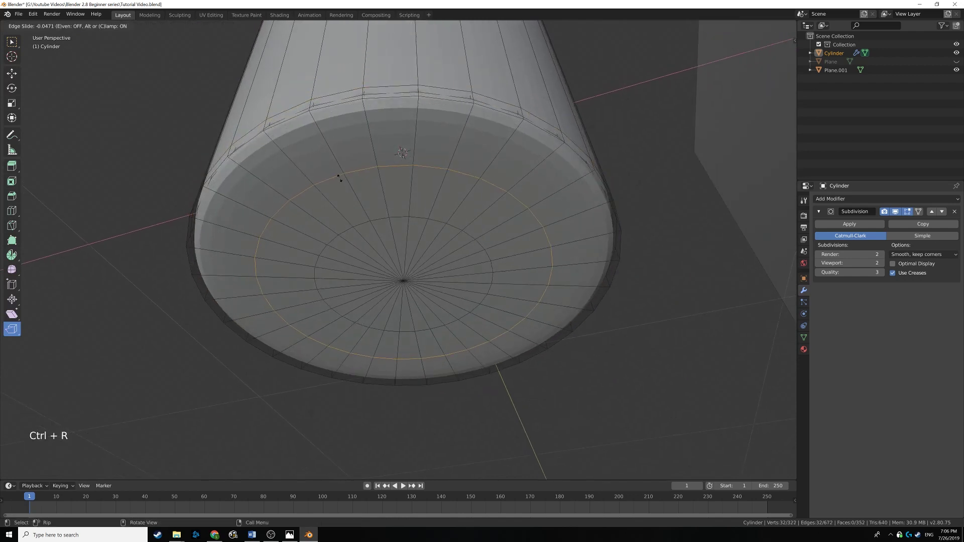
- Confirm the loop hugging the outer bottom edge, then start a matching loop cut on the inner floor
key(Tab)
middle_click(401, 143)
scroll(down, 3)
middle_click(409, 184)
middle_click(402, 199)
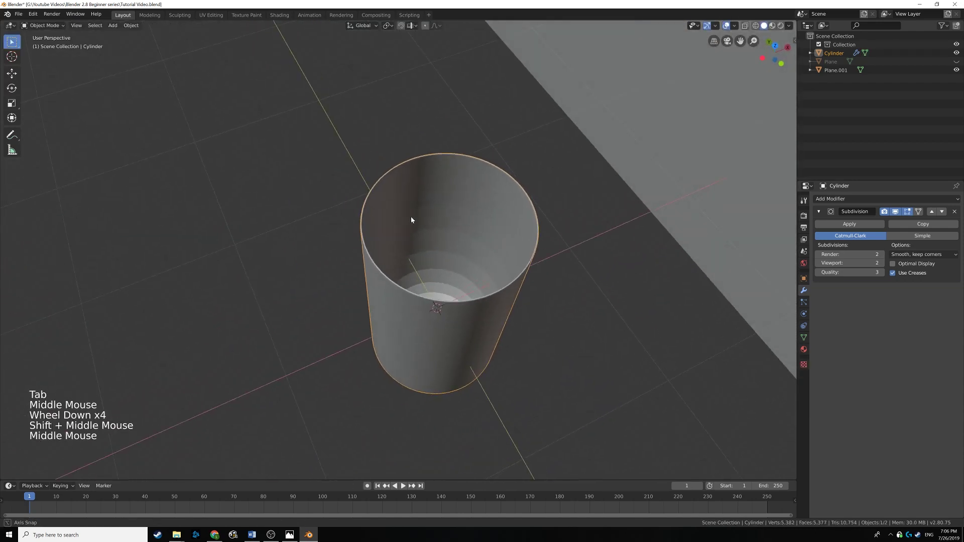
middle_click(396, 212)
scroll(up, 3)
middle_click(385, 241)
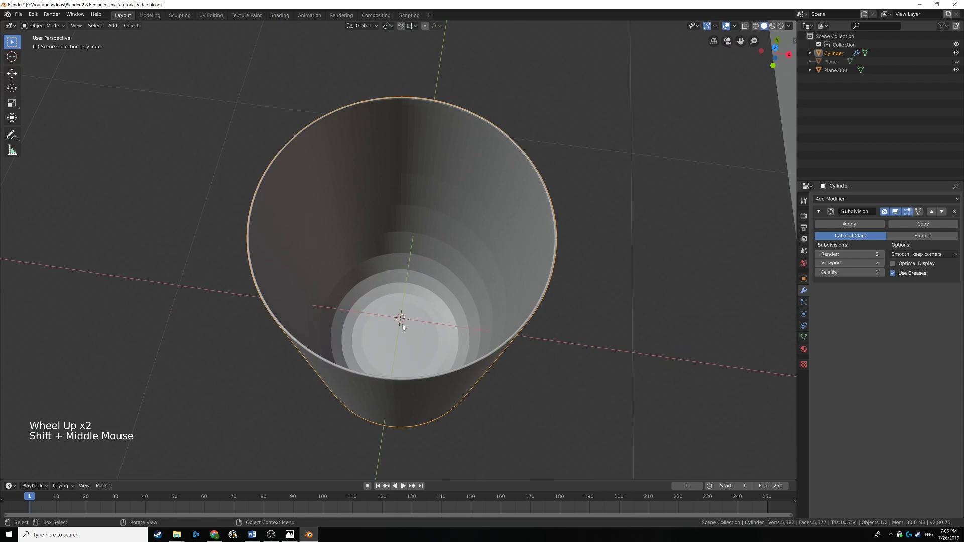
key(Tab)
key(ctrl+r)
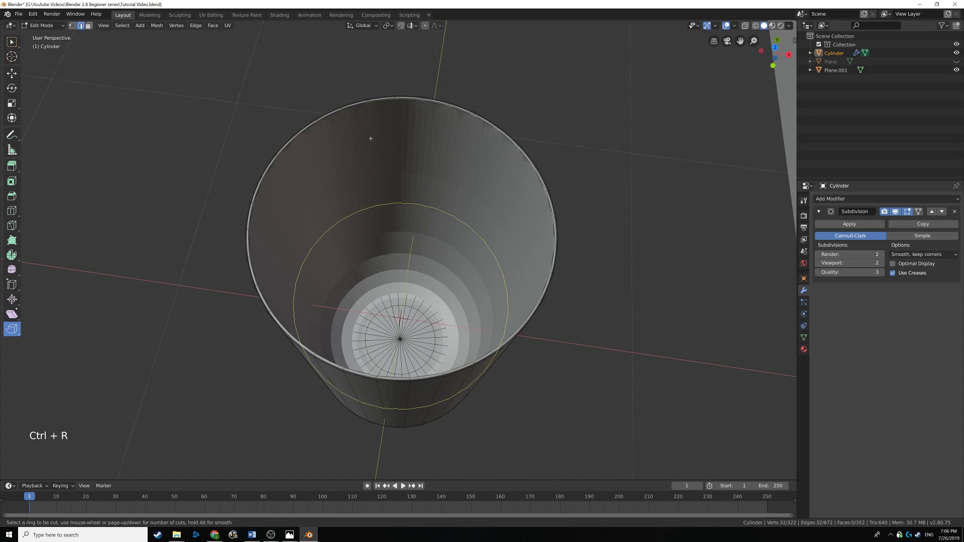
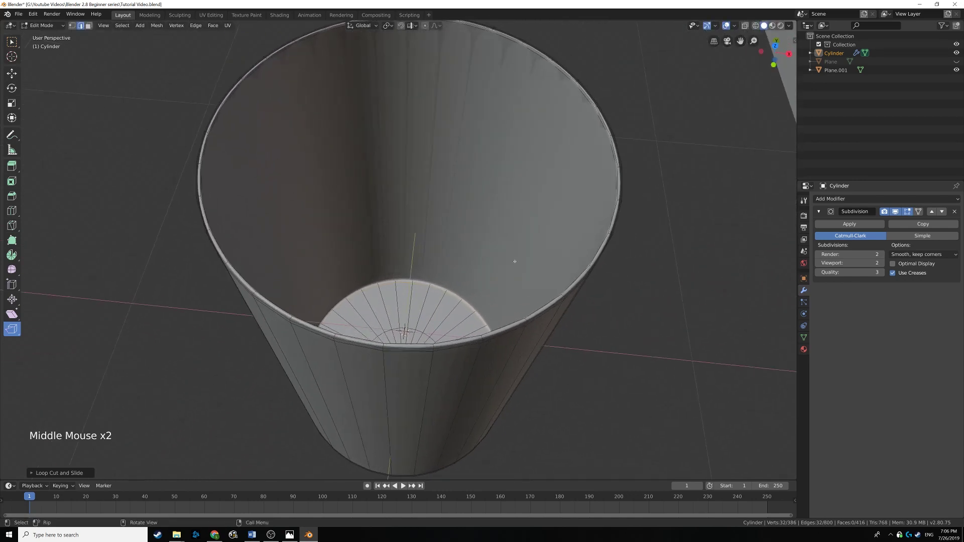
- Leave Edit Mode and orbit around the smoothed cup in front of the wall to inspect it
key(Tab)
scroll(down, 3)
middle_click(450, 271)
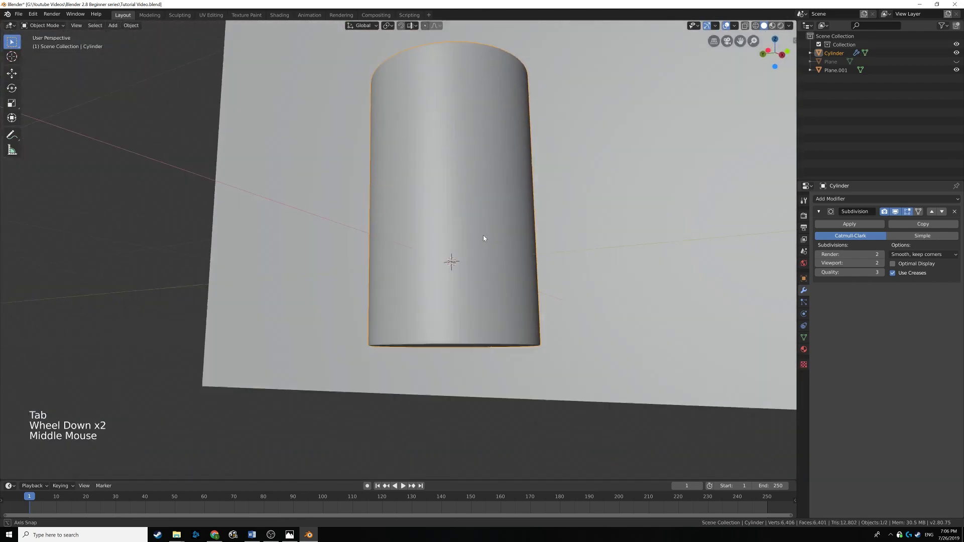
click(141, 29)
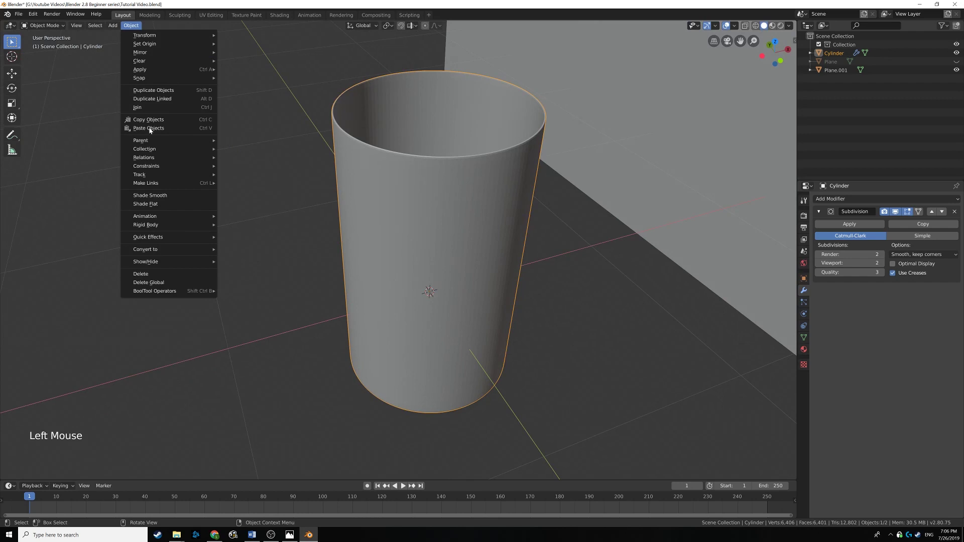
middle_click(451, 226)
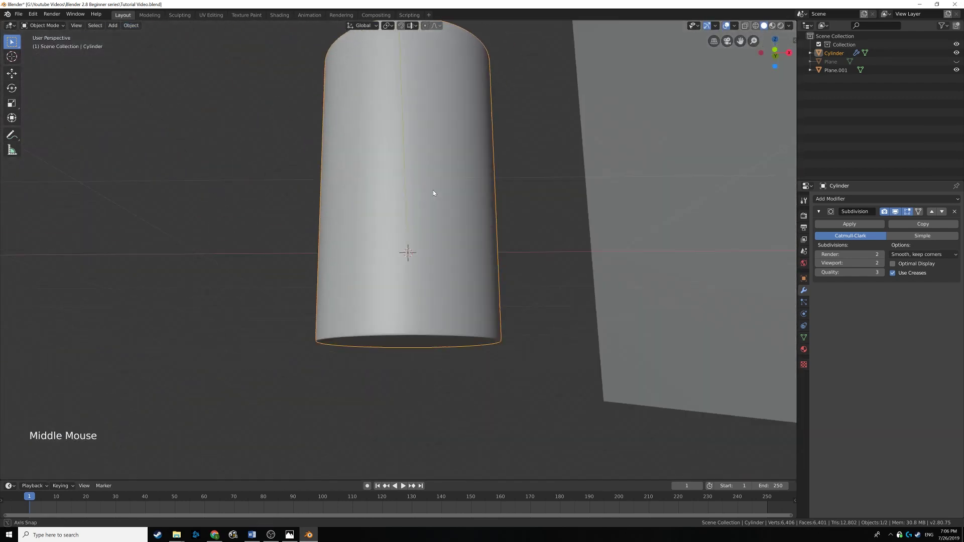
scroll(down, 3)
middle_click(453, 229)
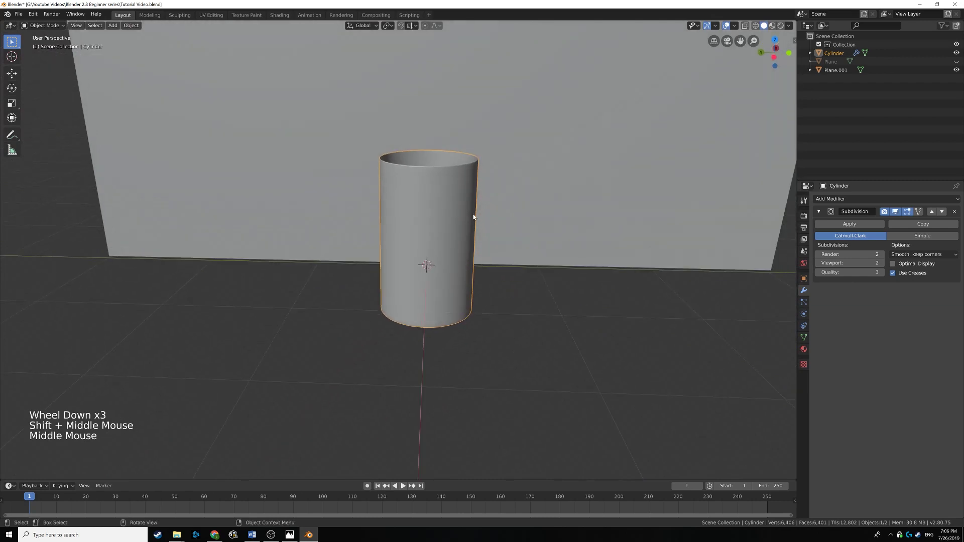
middle_click(476, 215)
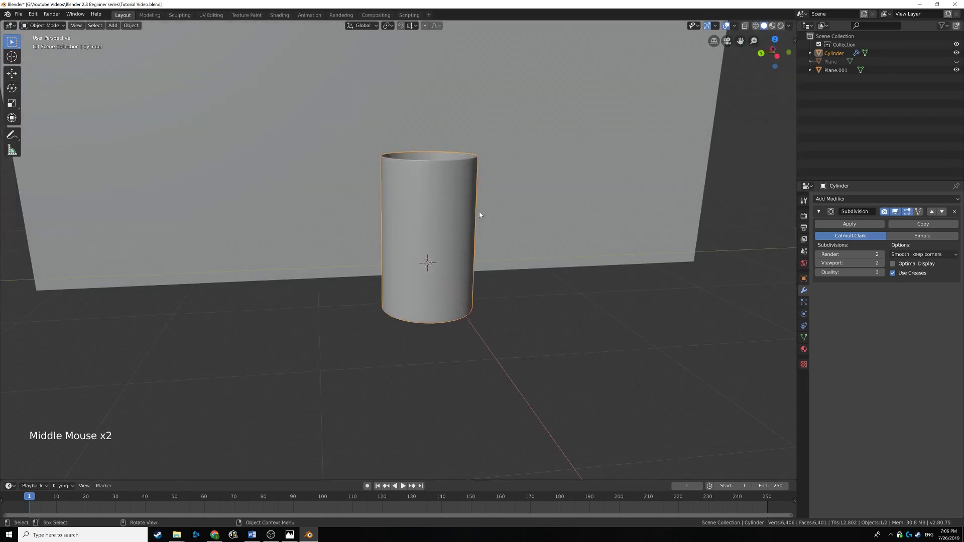
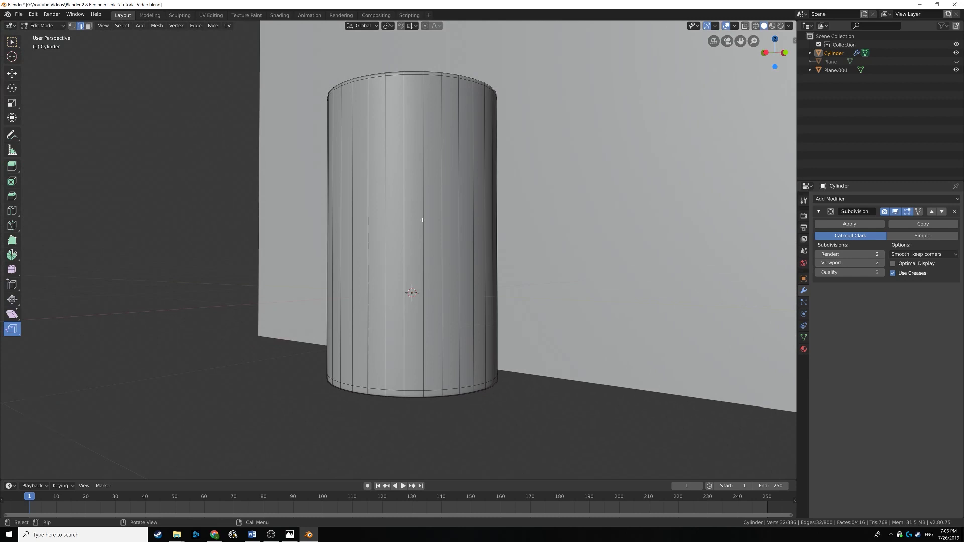
- Loop-cut horizontal edge loops into the cup's side wall with Ctrl+R, checking the smoothed result between cuts
key(ctrl+r)
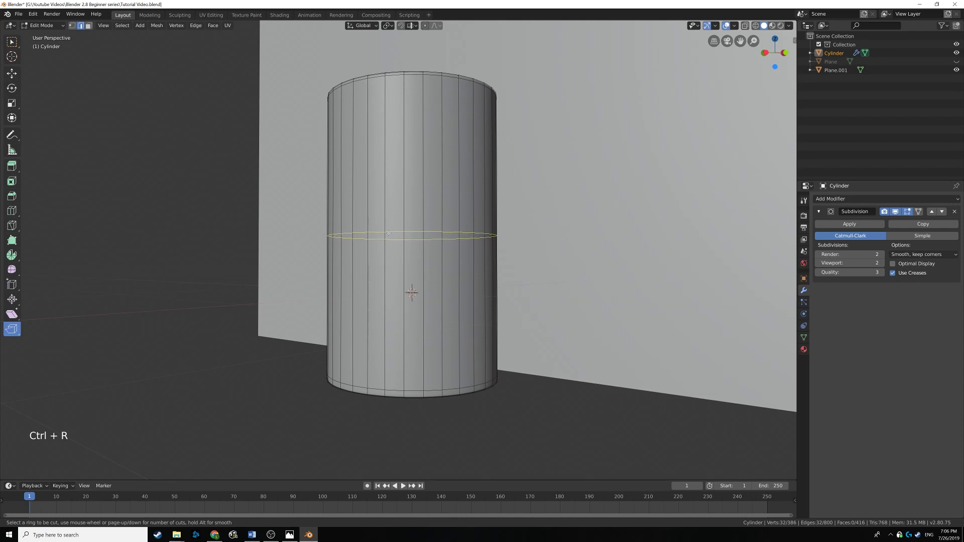
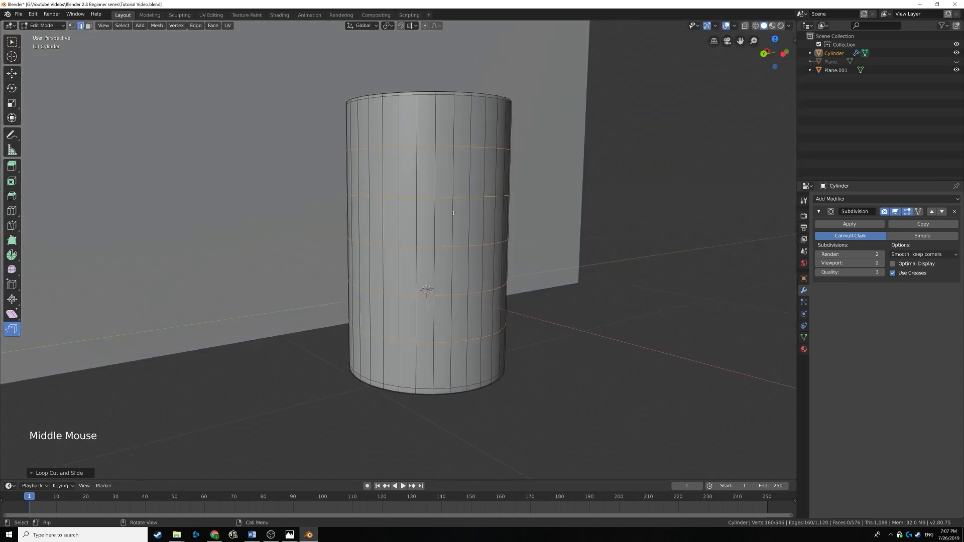
key(Tab)
middle_click(449, 219)
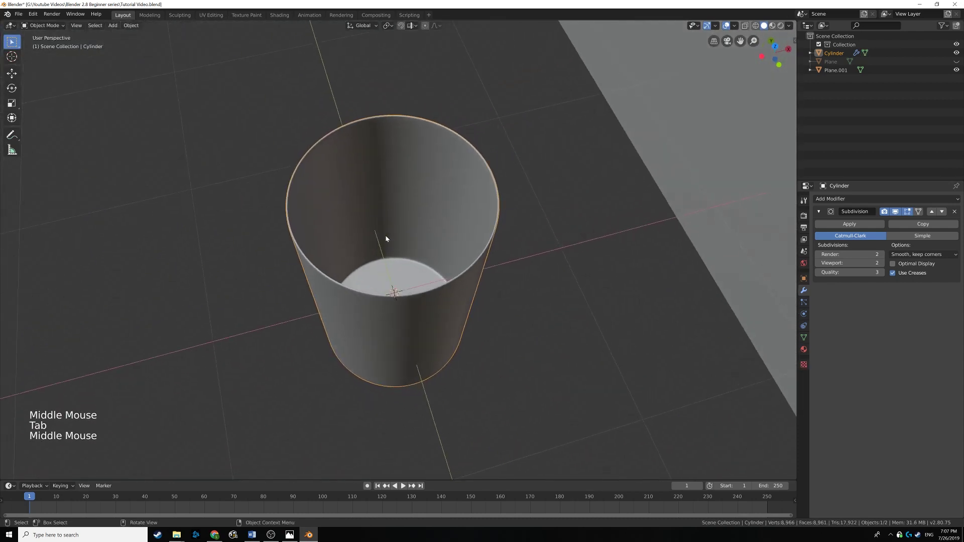
key(Tab)
key(ctrl+r)
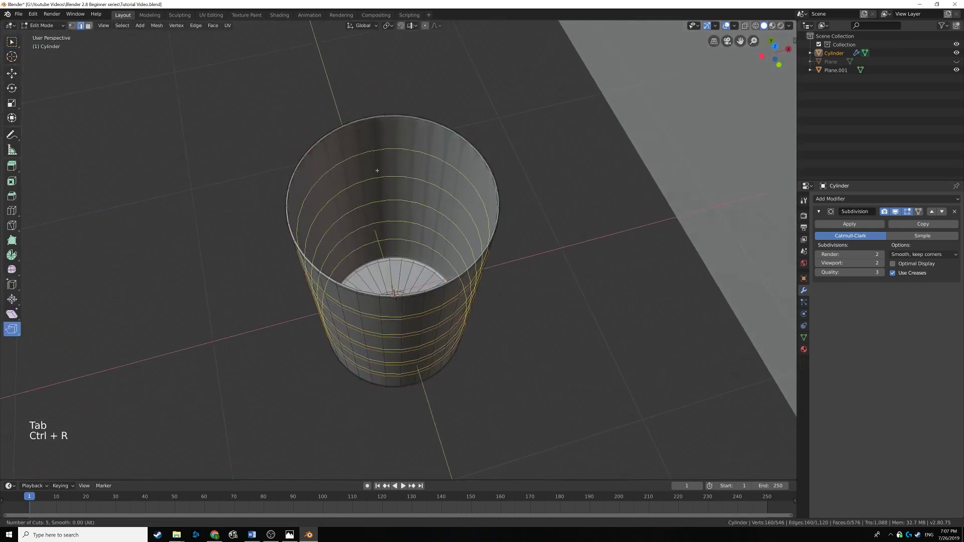
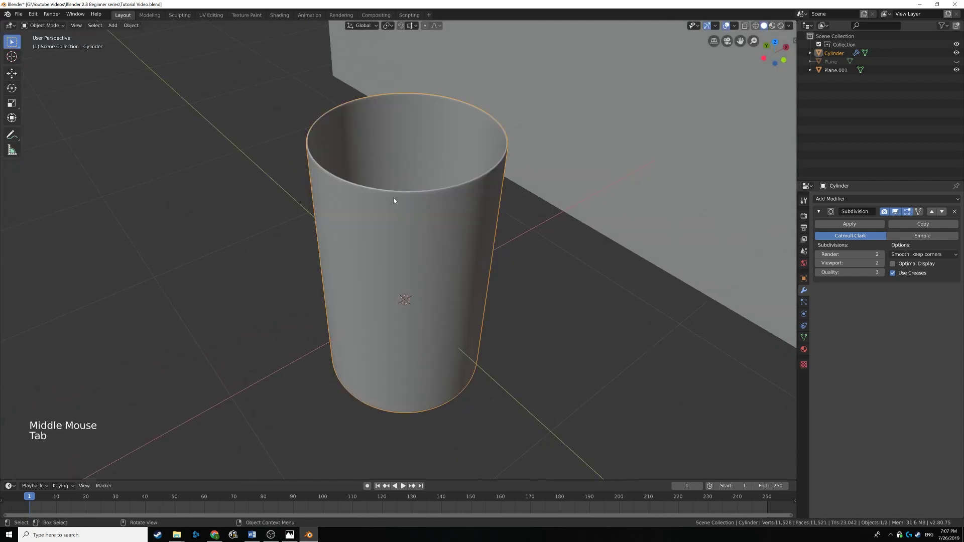
middle_click(393, 218)
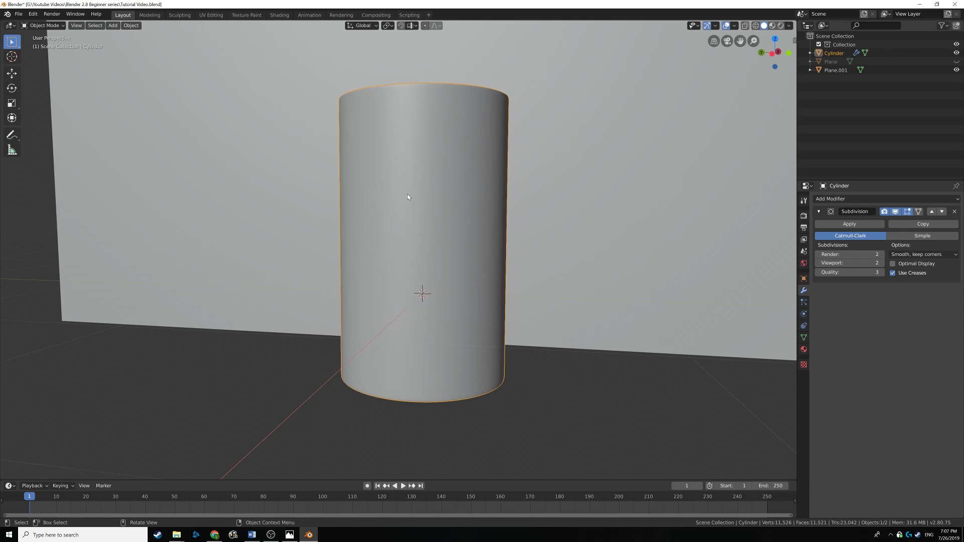
middle_click(414, 198)
scroll(down, 3)
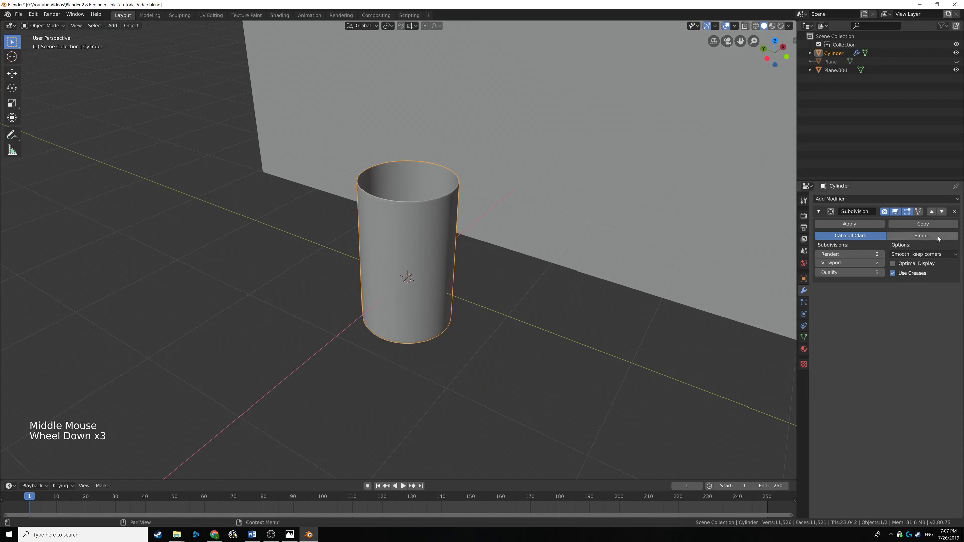
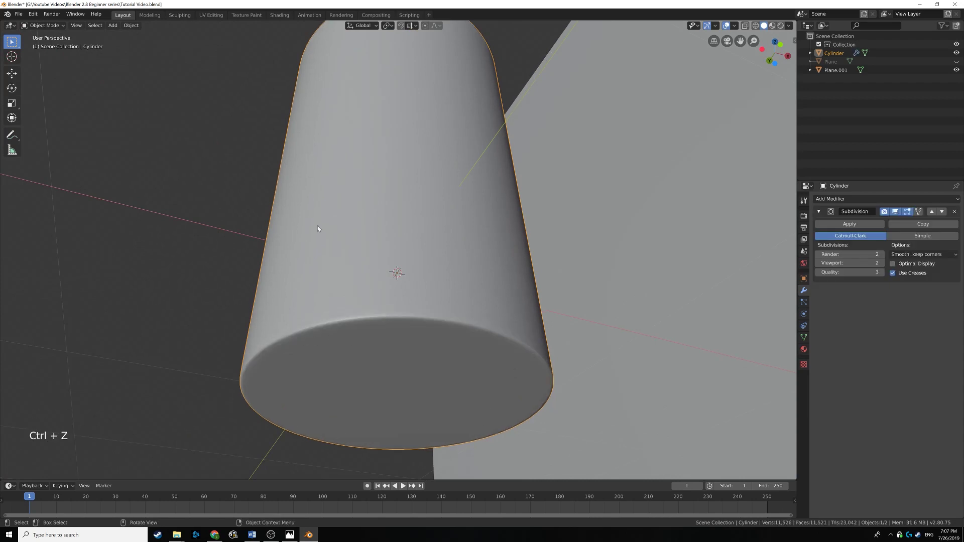
middle_click(456, 213)
scroll(down, 3)
scroll(down, 3)
click(900, 212)
click(900, 212)
click(900, 211)
click(900, 211)
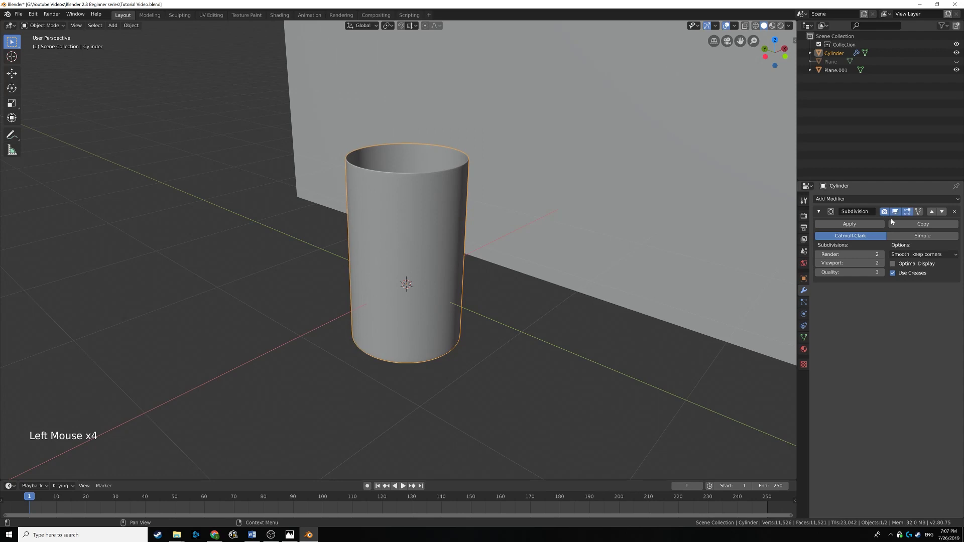
middle_click(511, 240)
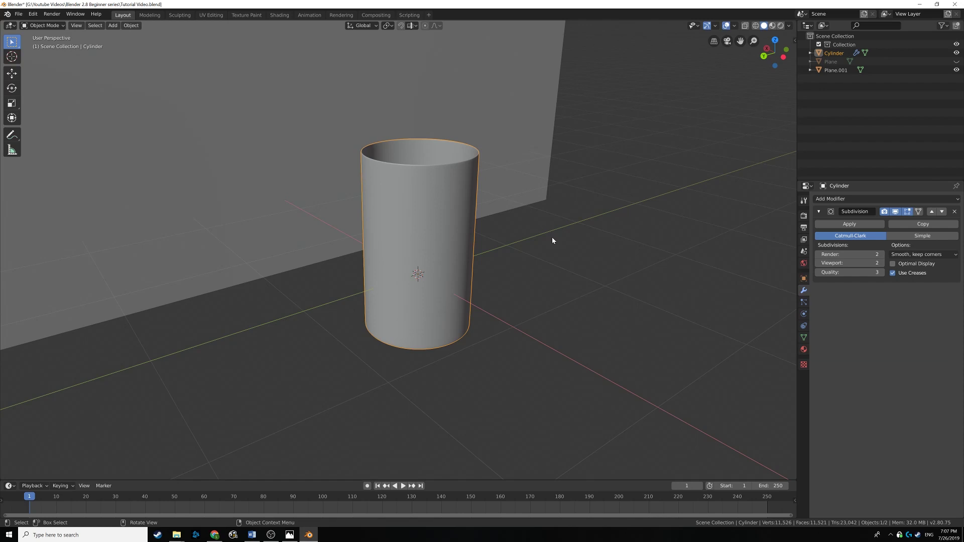
- Switch to a flat side orthographic wireframe view and recentre the cup in it
key(ctrl+KP_3)
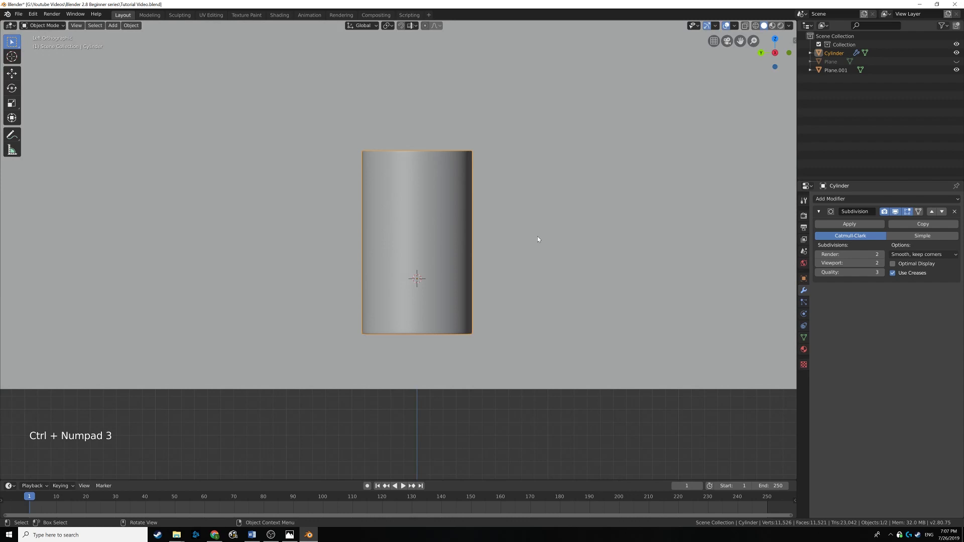
key(z)
middle_click(424, 238)
scroll(down, 3)
middle_click(439, 208)
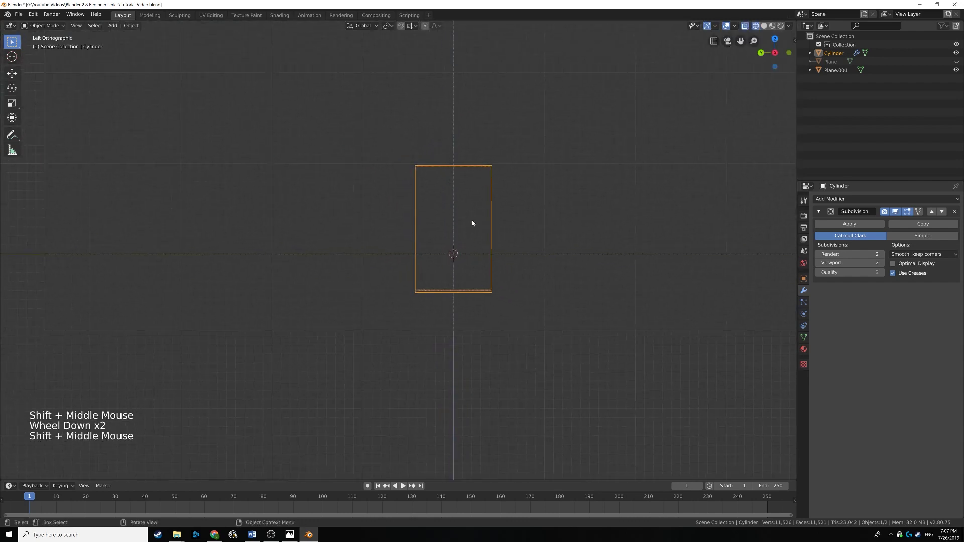
middle_click(478, 225)
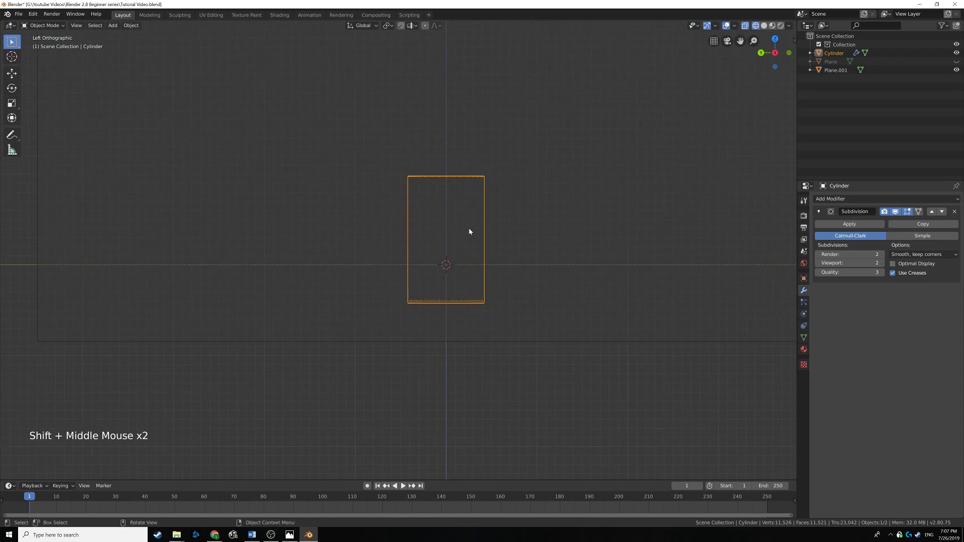
middle_click(462, 243)
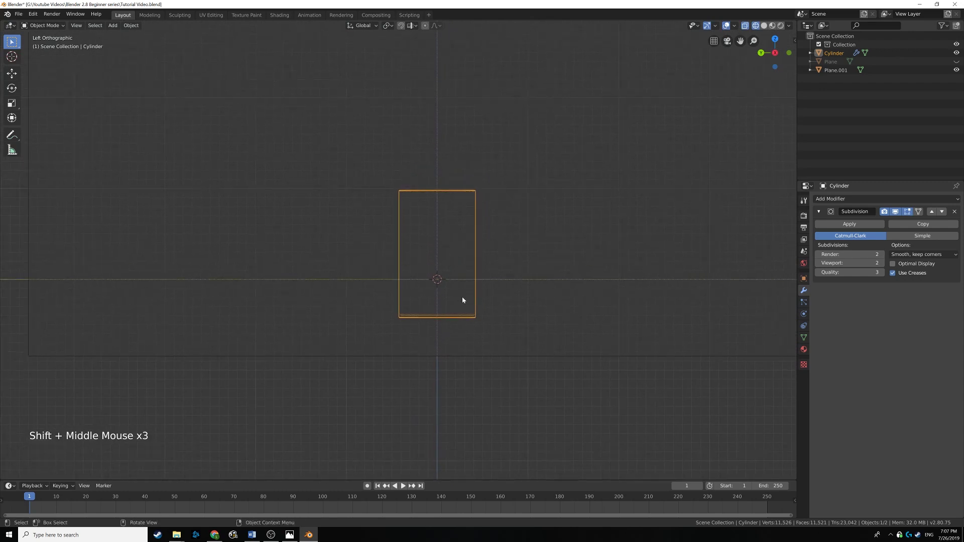
- Duplicate the cup as Cylinder.001 beside the original and zoom in on the copy
key(shift+d)
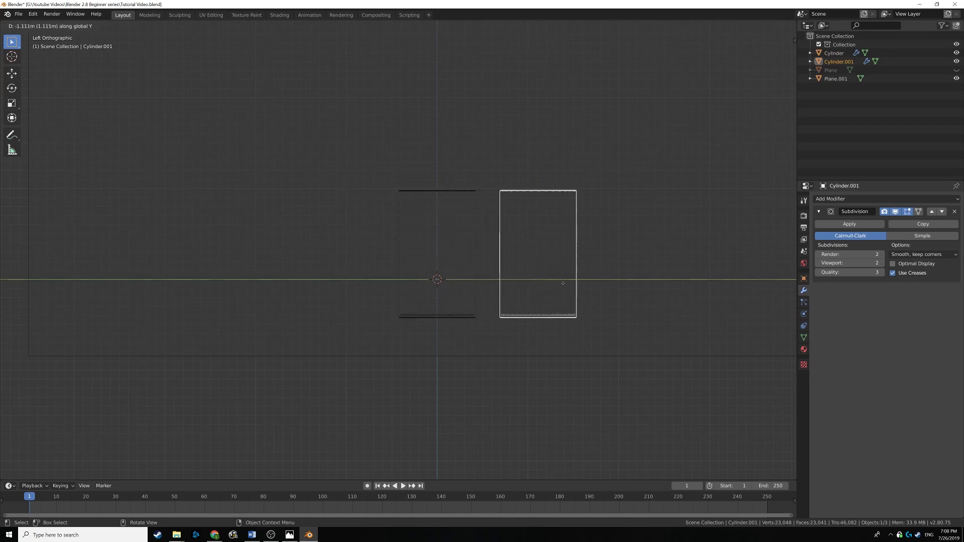
middle_click(564, 251)
scroll(up, 3)
scroll(up, 3)
- Edit the copy's mesh, deselect everything and grab the top rim to move it down along Z
key(Tab)
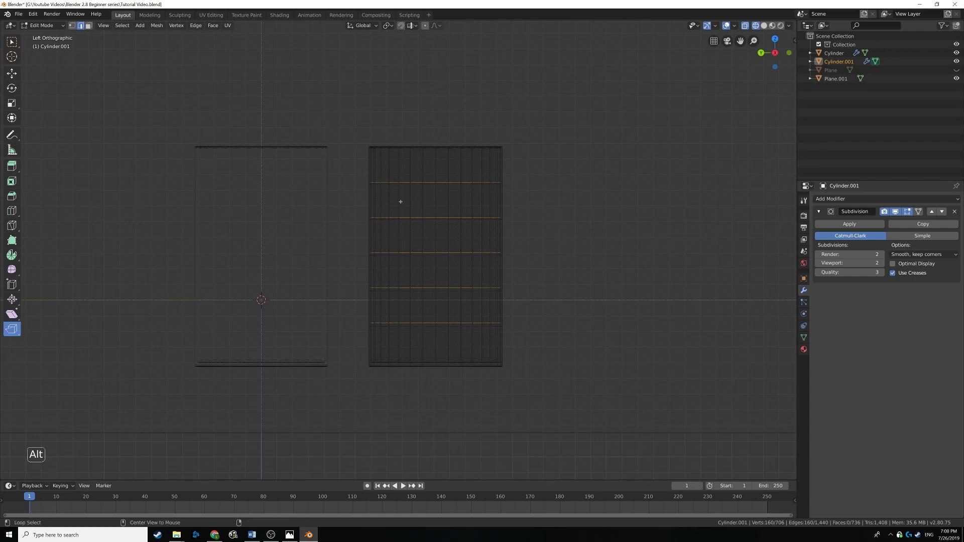
key(alt+a)
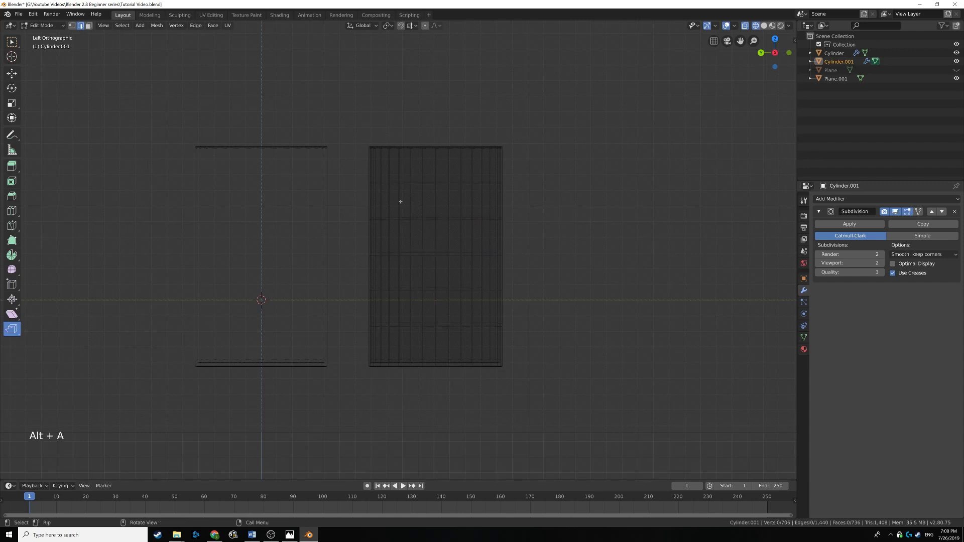
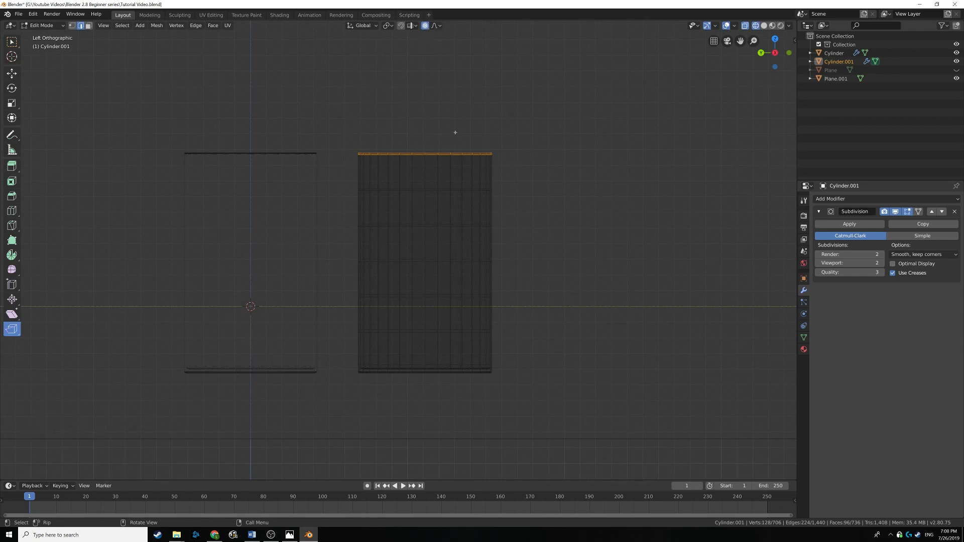
key(g)
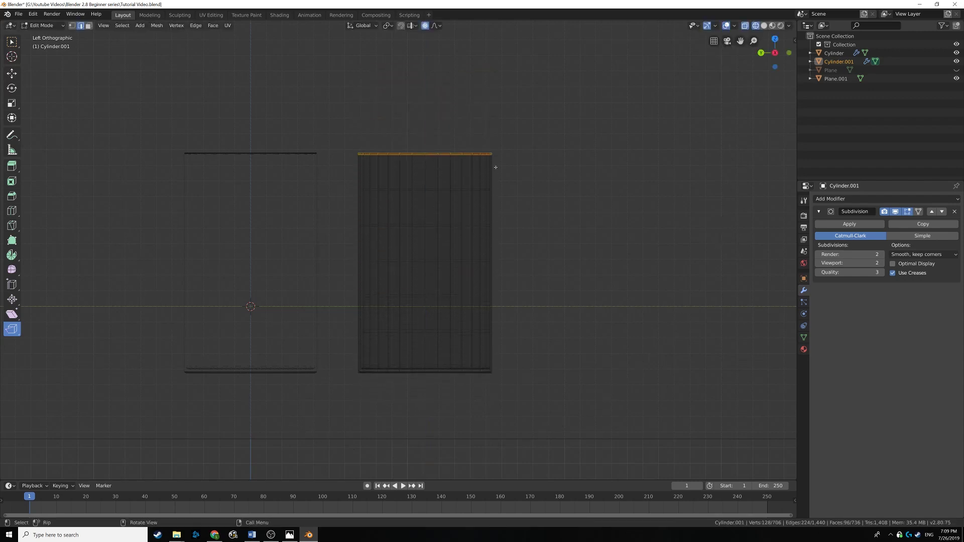
key(g)
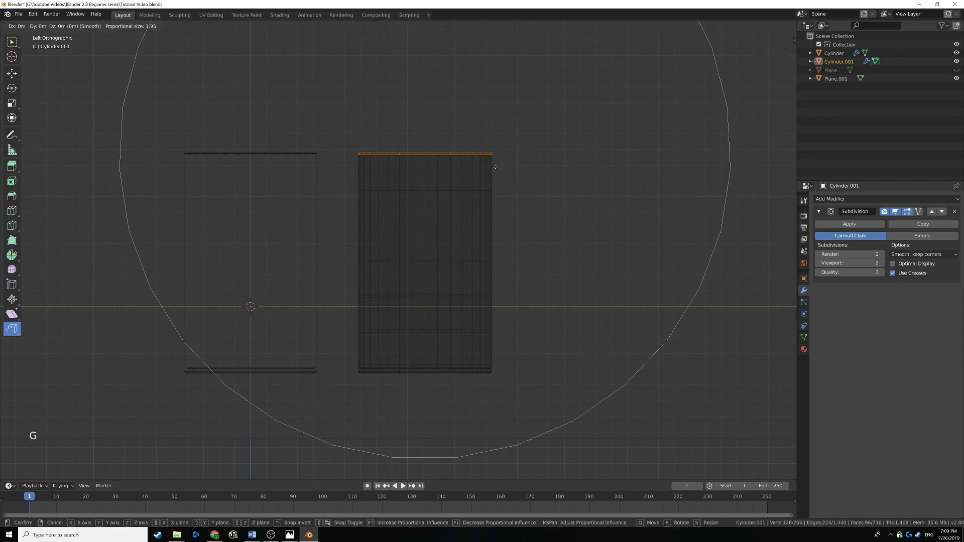
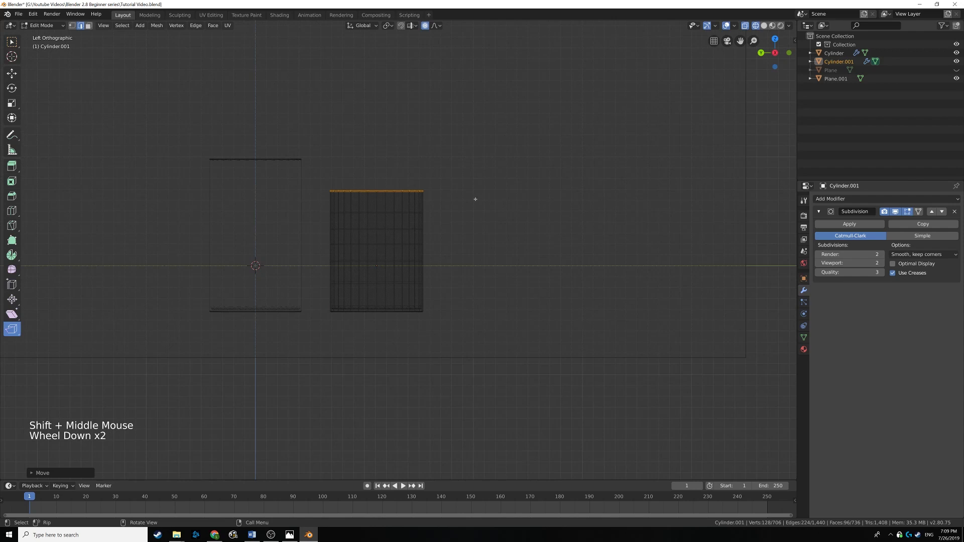
- Return to Object Mode and duplicate the shortened second cup into a third, Cylinder.002
key(Tab)
middle_click(438, 207)
key(shift+d)
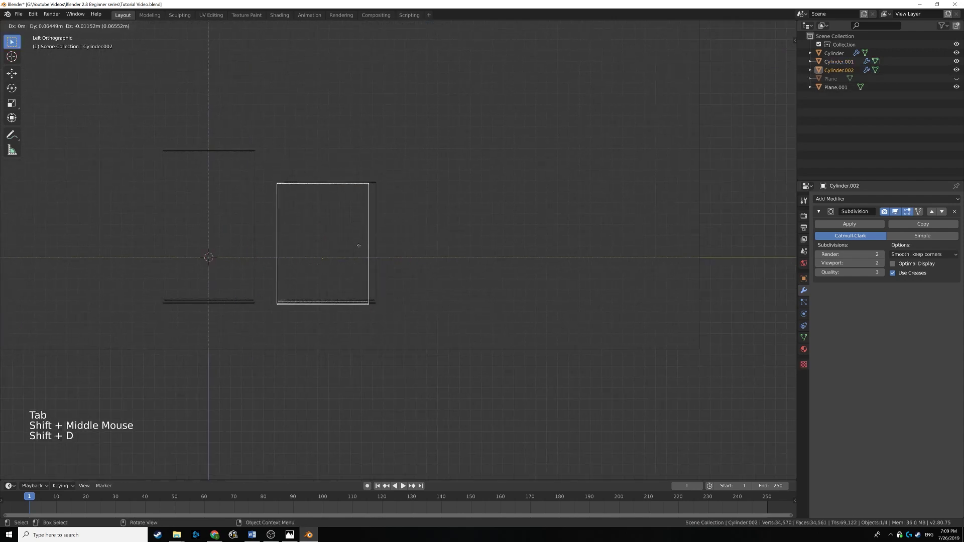
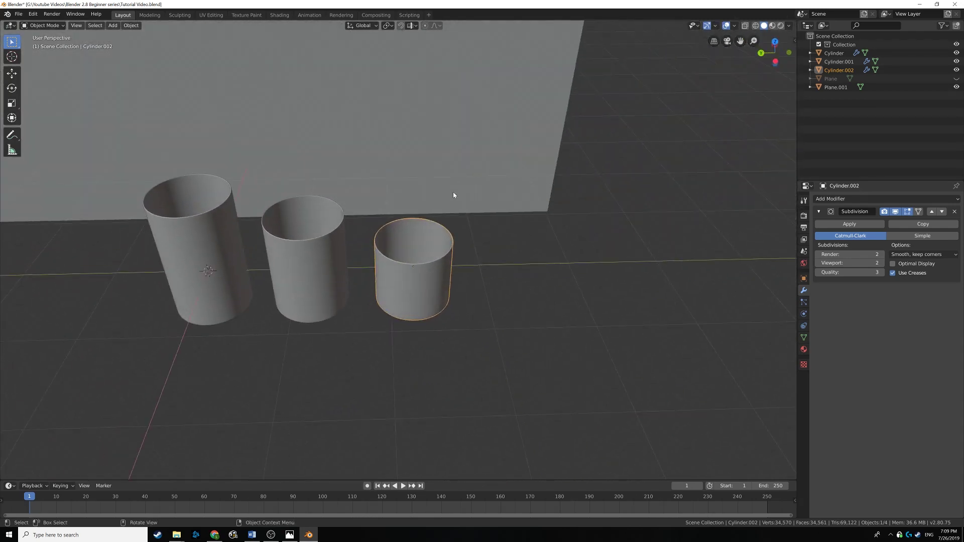
middle_click(396, 197)
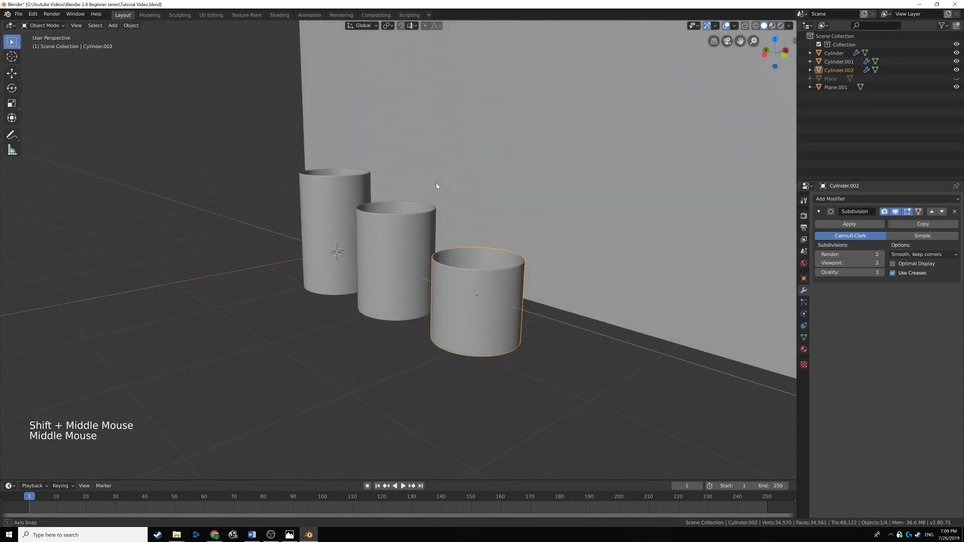
scroll(down, 3)
middle_click(449, 181)
middle_click(441, 208)
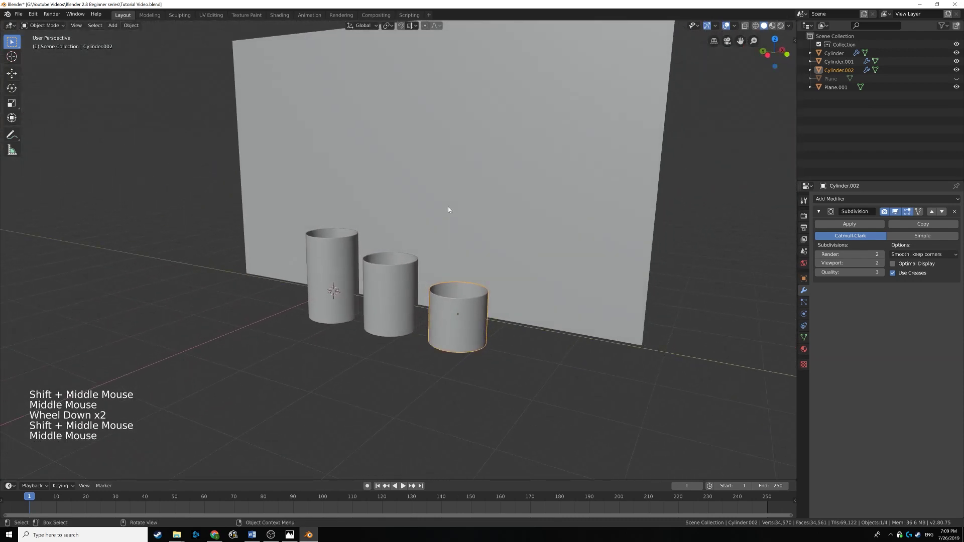